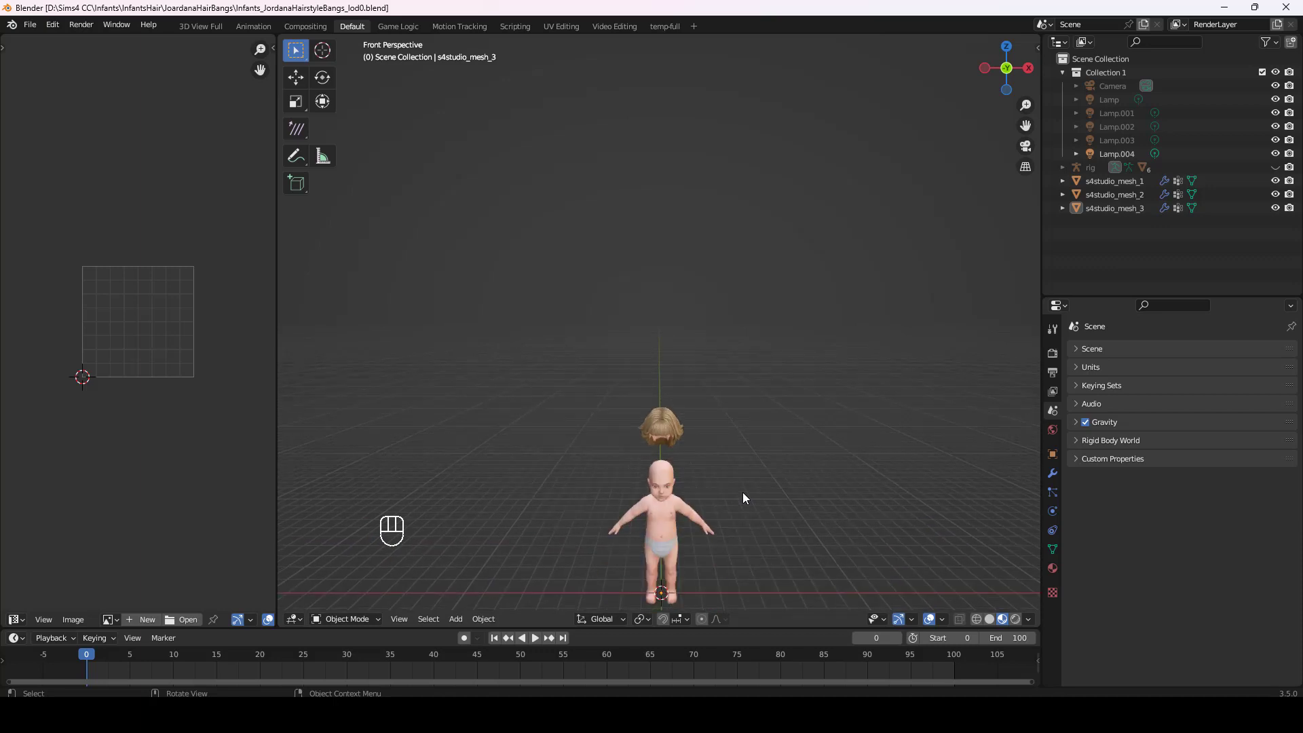
Select all three hair meshes and switch to front orthographic view above the baby.
key("KP_5")
left_click_drag(748, 523, 752, 323)
middle_click(1135, 188)
left_click(1136, 200)
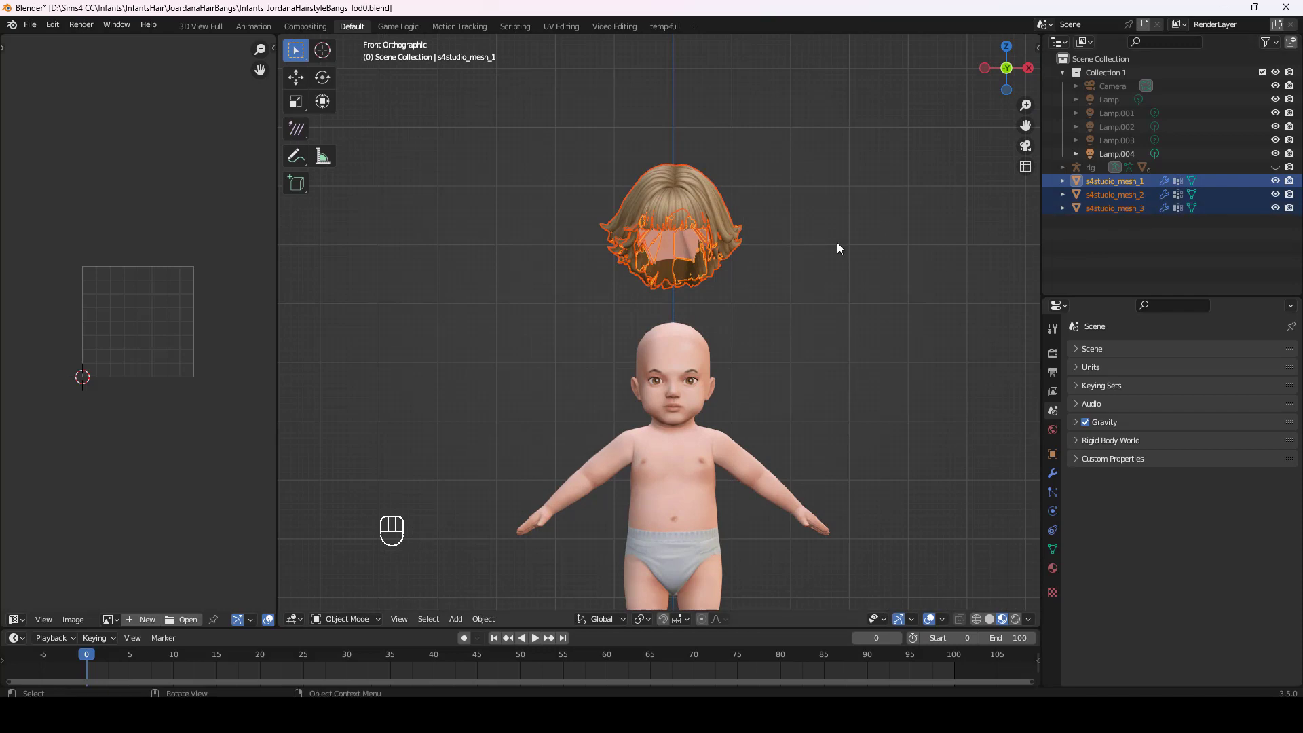
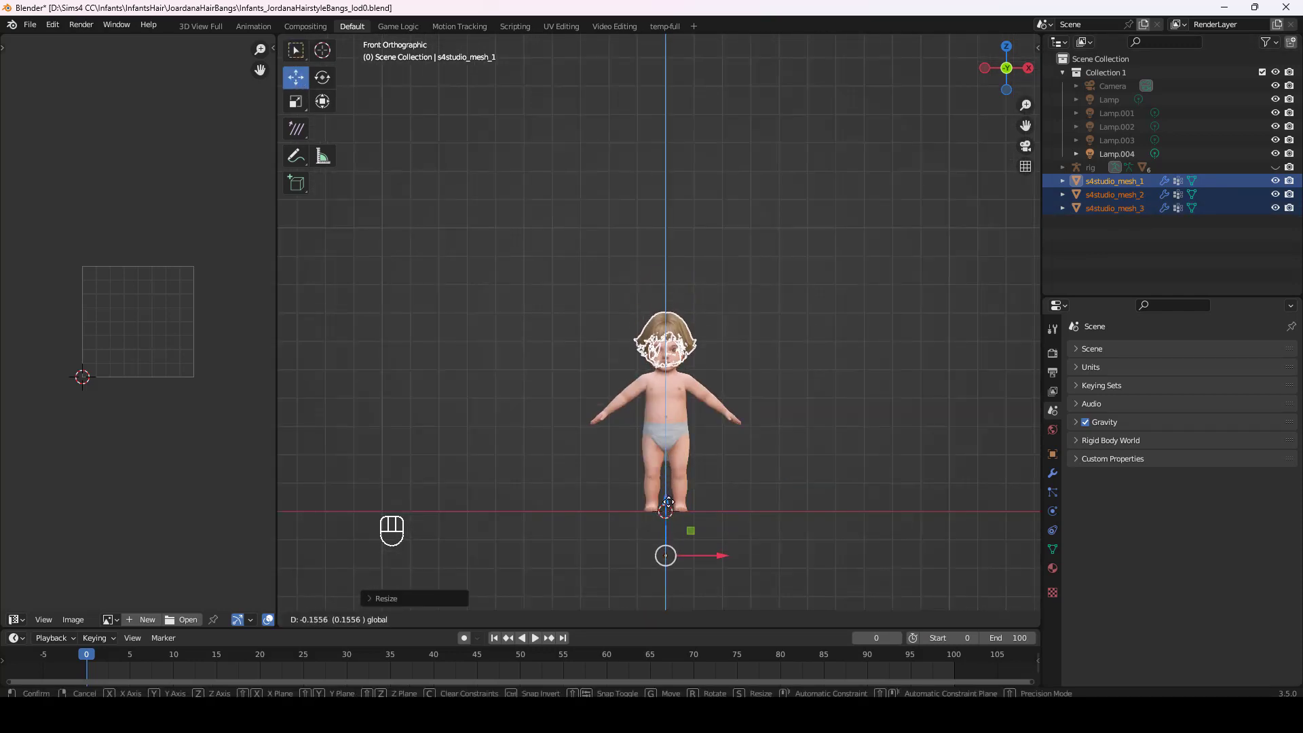
Move the hair down onto the baby's head and scale it slightly to fit.
left_click_drag(770, 503, 764, 471)
key("KP_5")
key("KP_1")
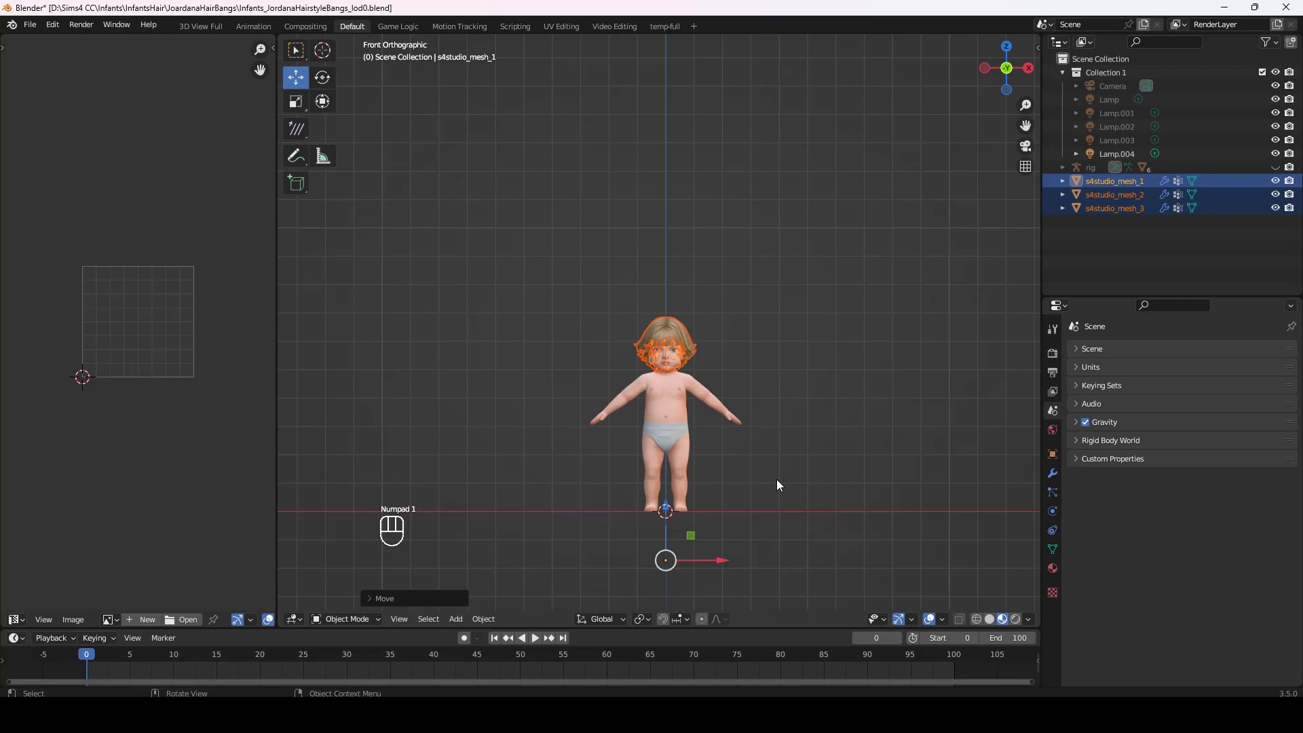
key("s")
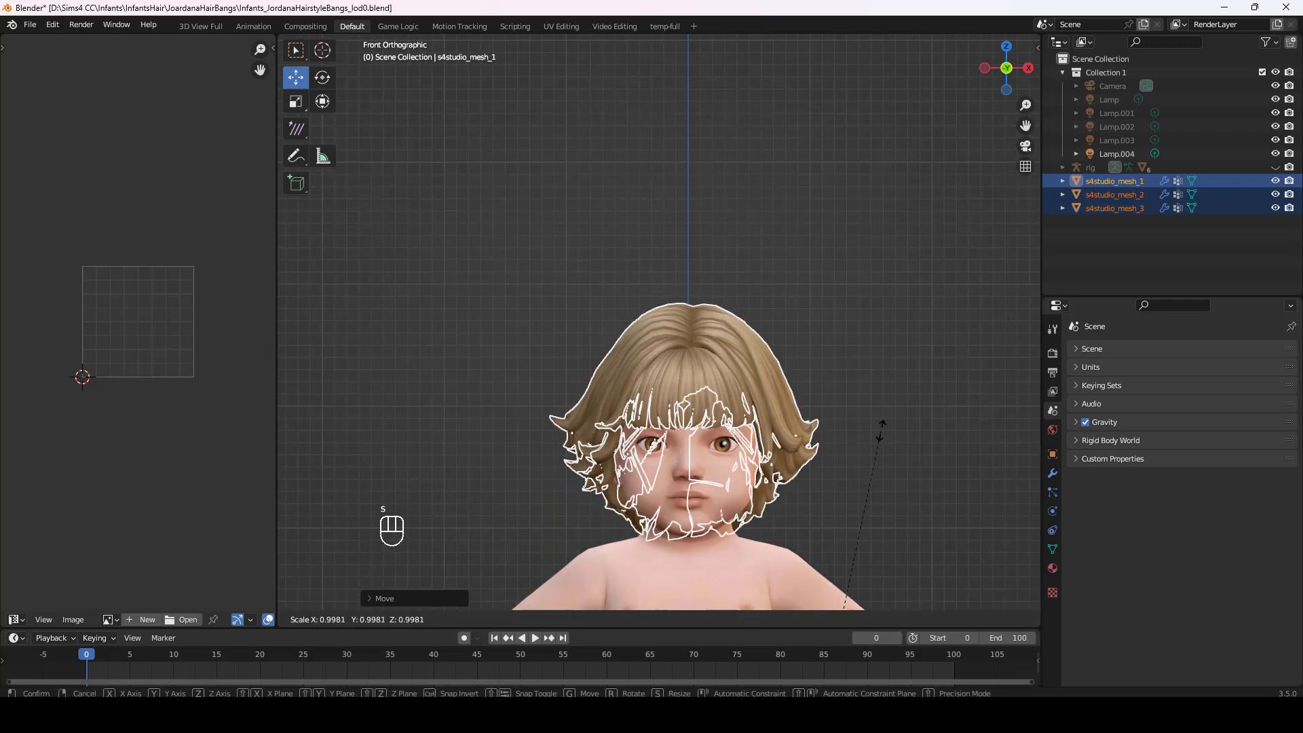
left_click(1278, 185)
left_click(1281, 196)
Hide hair meshes 2 and 3, keep mesh 1 selected and orbit to the back of the head.
left_click_drag(922, 415, 763, 400)
left_click(1281, 195)
left_click(1281, 194)
left_click(1281, 182)
left_click(1278, 209)
left_click_drag(761, 395, 683, 416)
Adjust the view on the baby's head before fitting the hair vertices.
middle_click(669, 428)
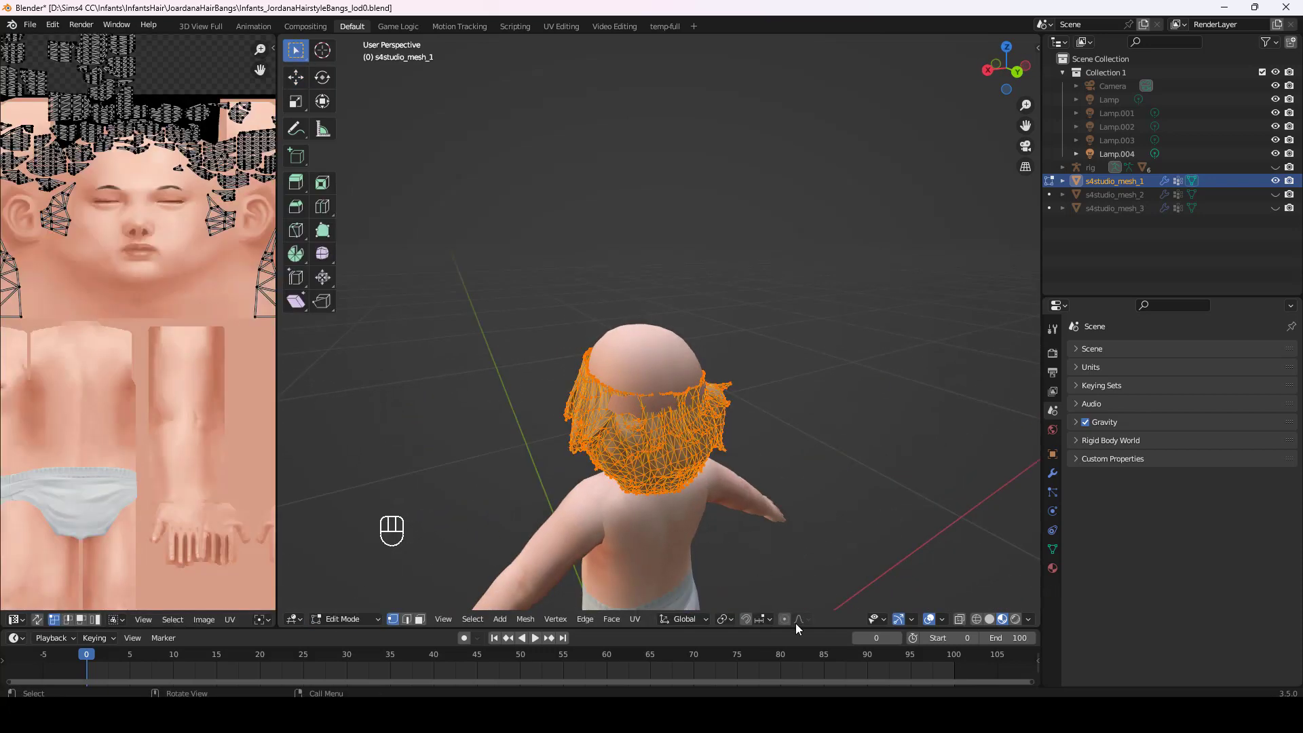
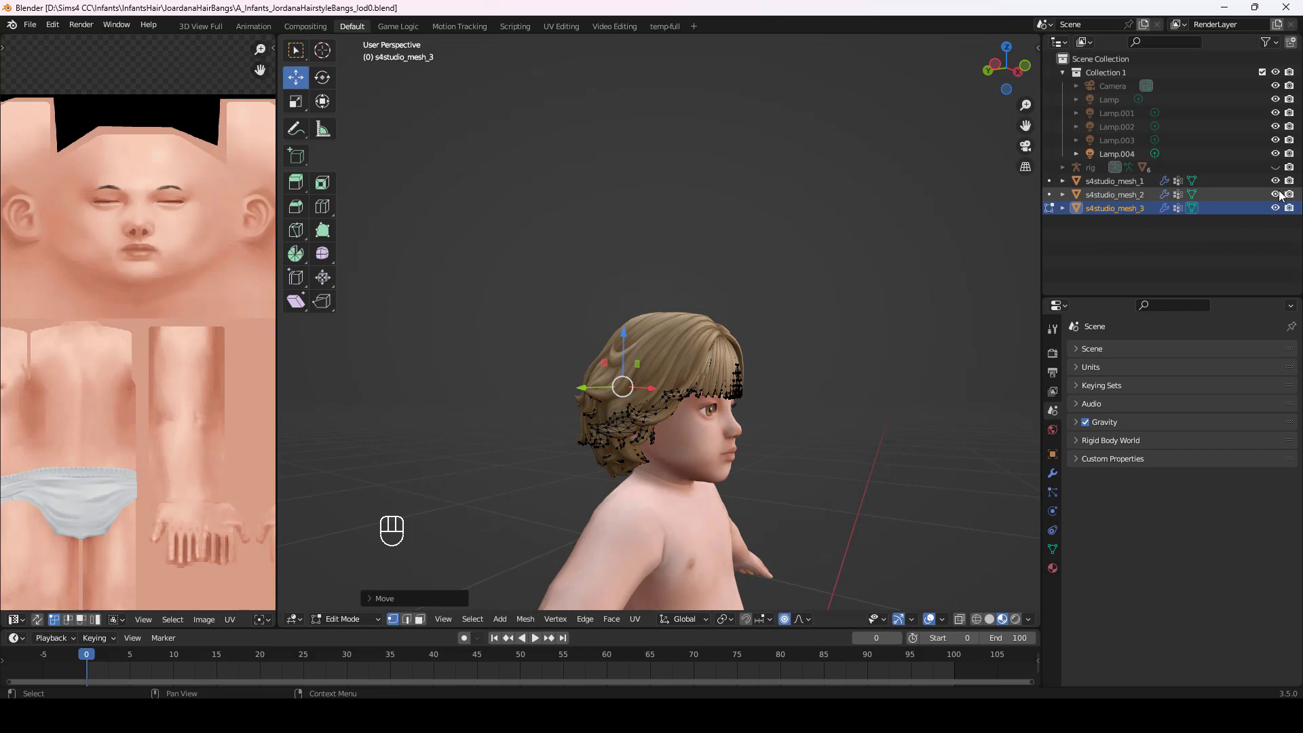
Return mesh_3 to object mode and orbit around the head to check the fringe fit.
middle_click(1283, 188)
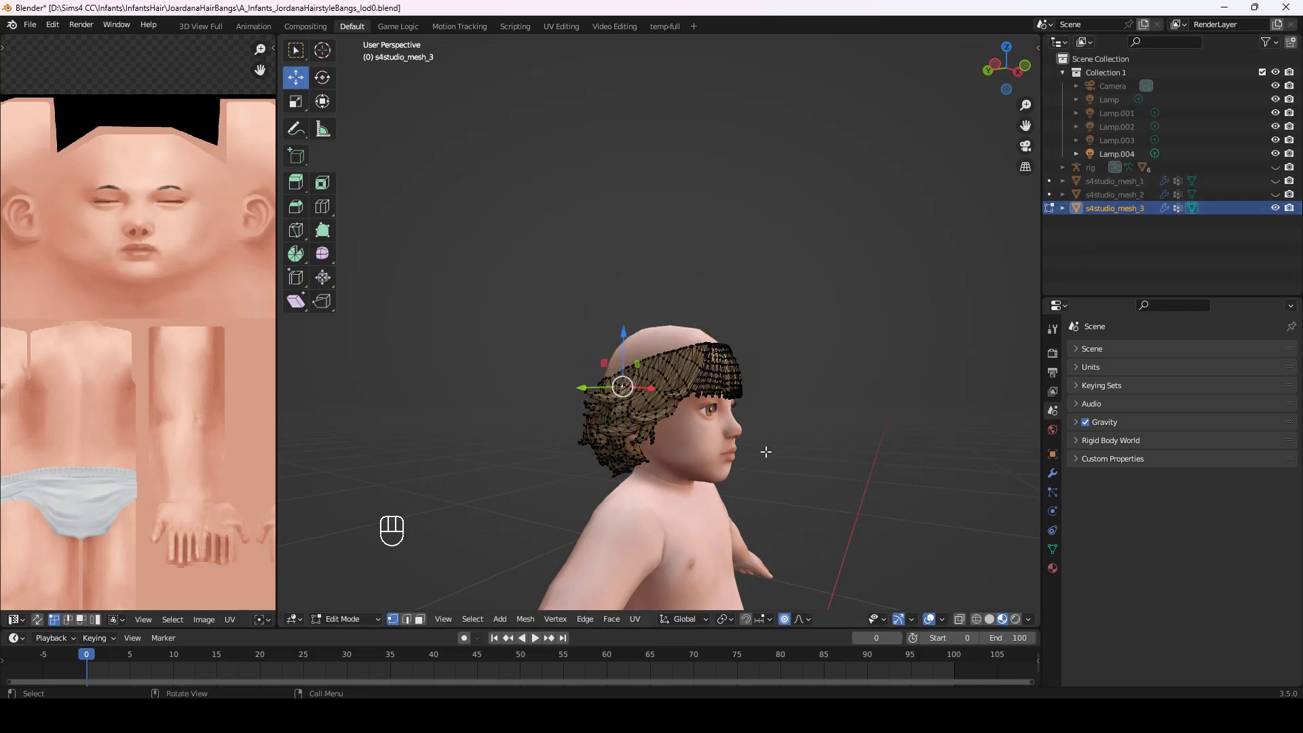
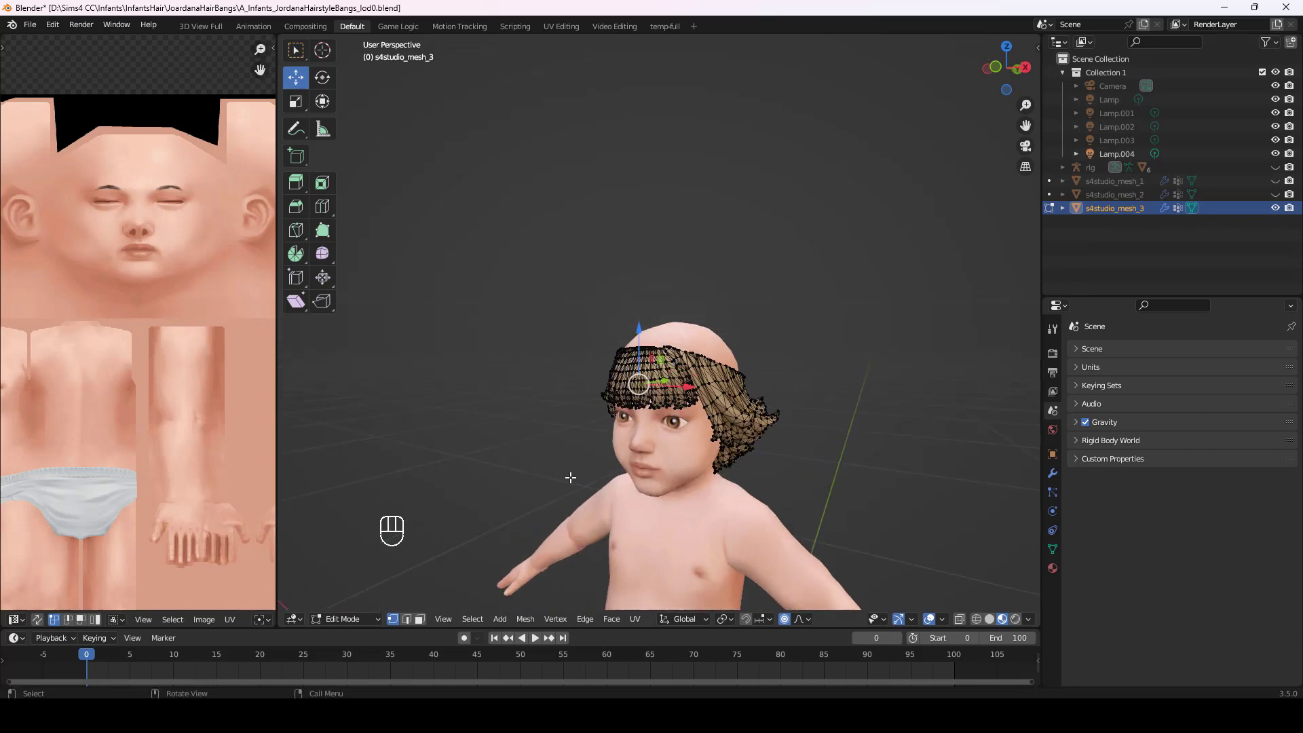
left_click_drag(651, 485, 744, 470)
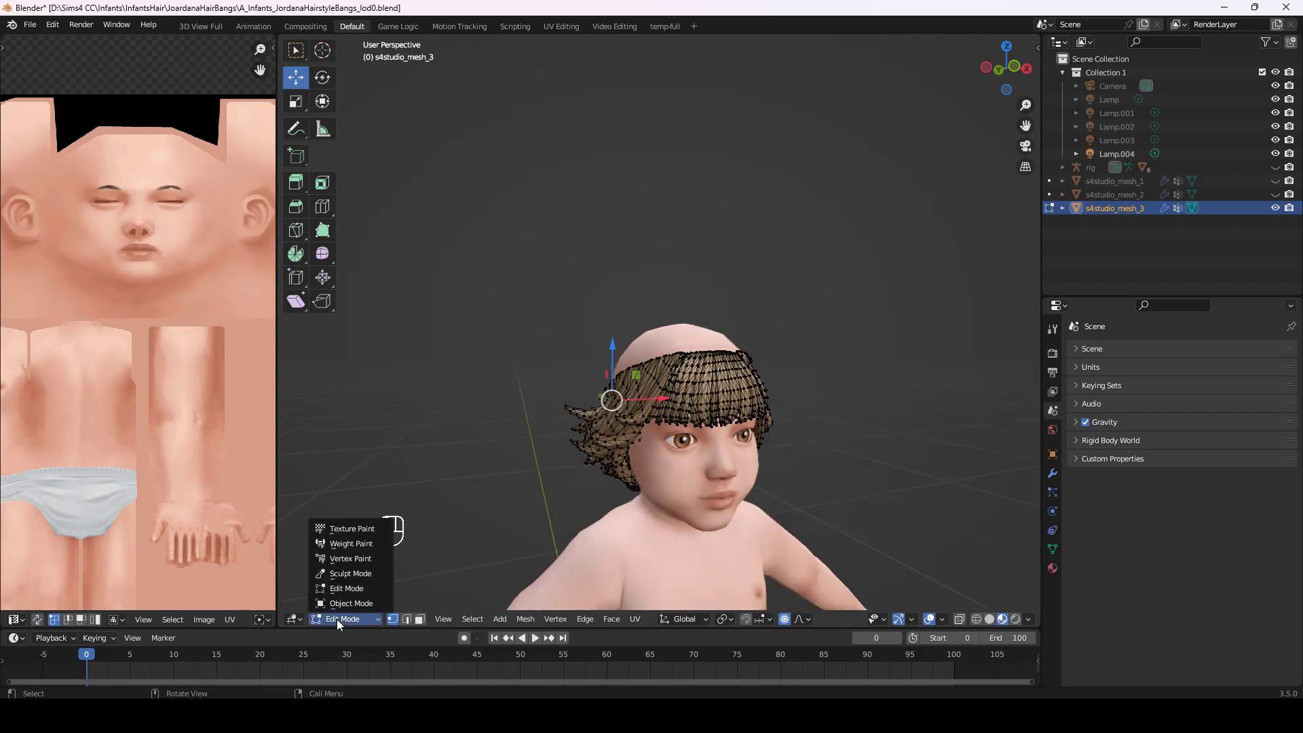
left_click(351, 606)
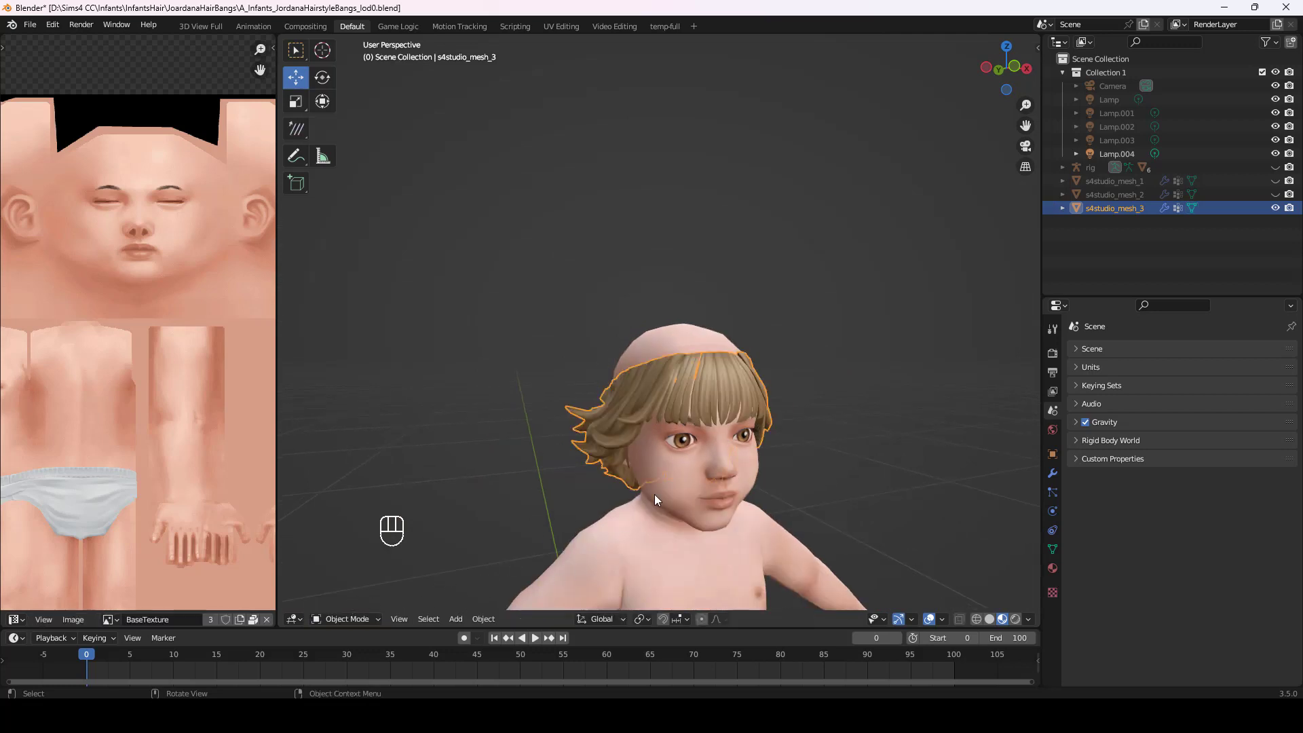
left_click_drag(707, 443, 674, 334)
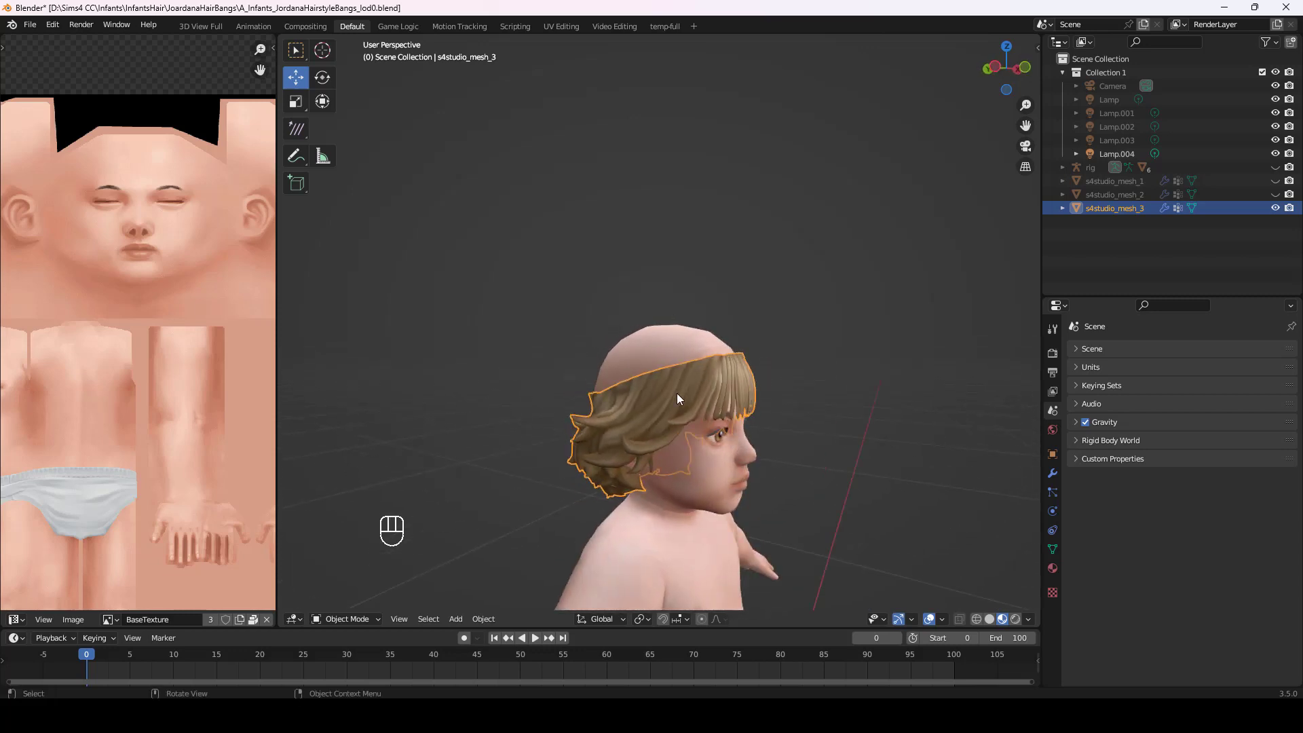
left_click_drag(784, 448, 690, 445)
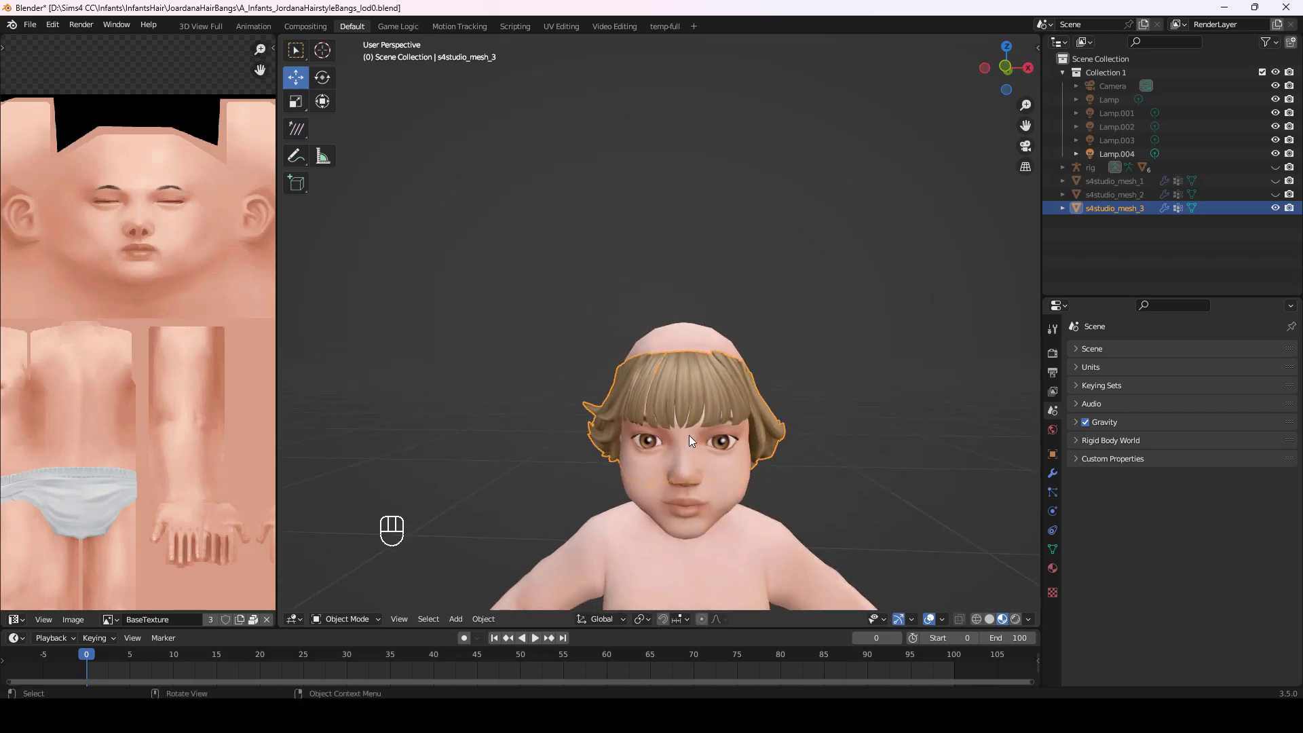
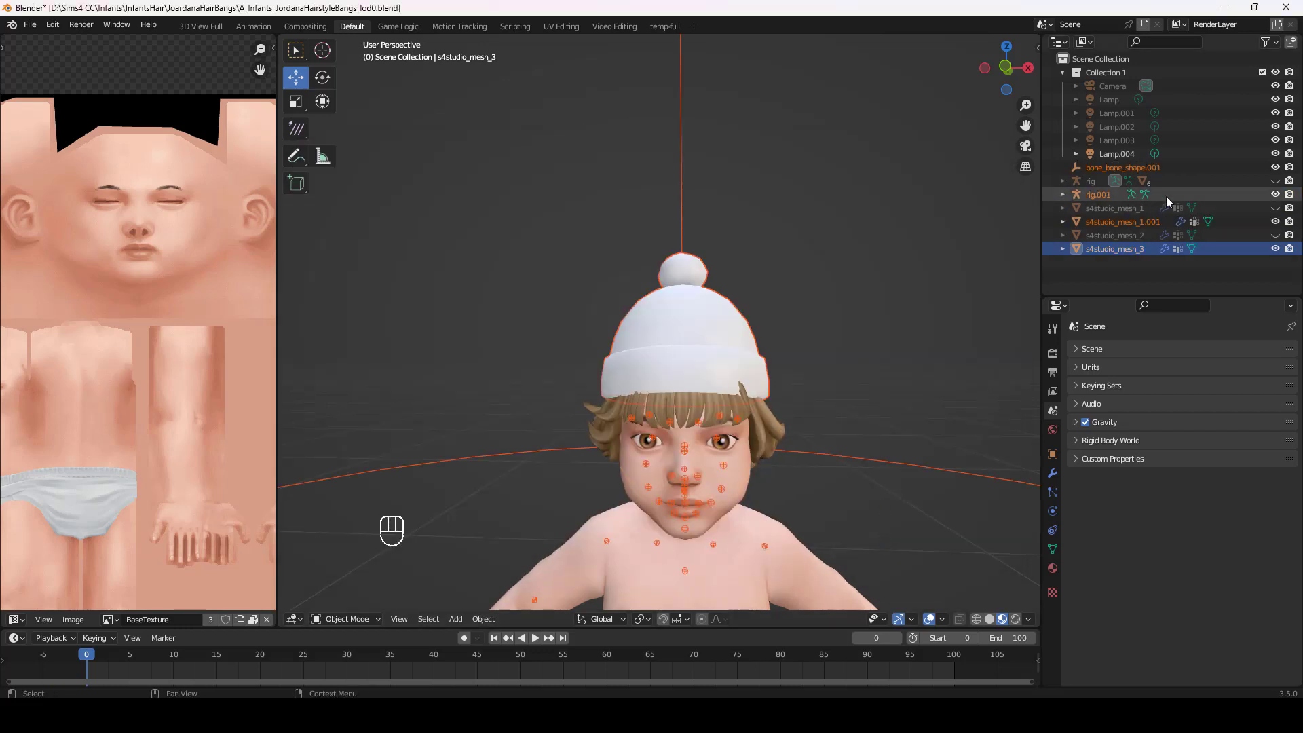
Toggle the beanie hat's visibility and select the first hair mesh beneath it.
left_click(1278, 198)
left_click_drag(722, 391, 583, 397)
left_click(1281, 224)
double_click(1280, 237)
left_click(1281, 215)
left_click(1280, 251)
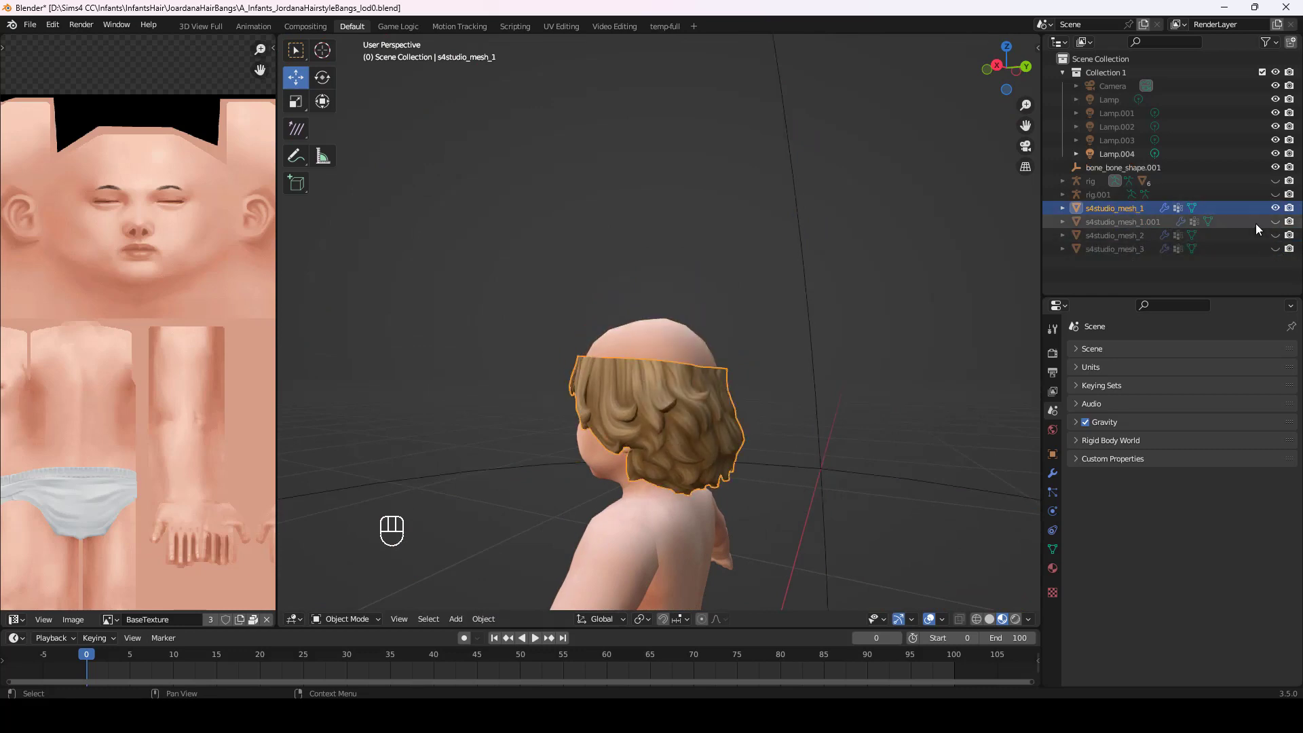
left_click(1284, 227)
Switch the first hair mesh into Sculpt Mode to push it under the hat.
middle_click(764, 409)
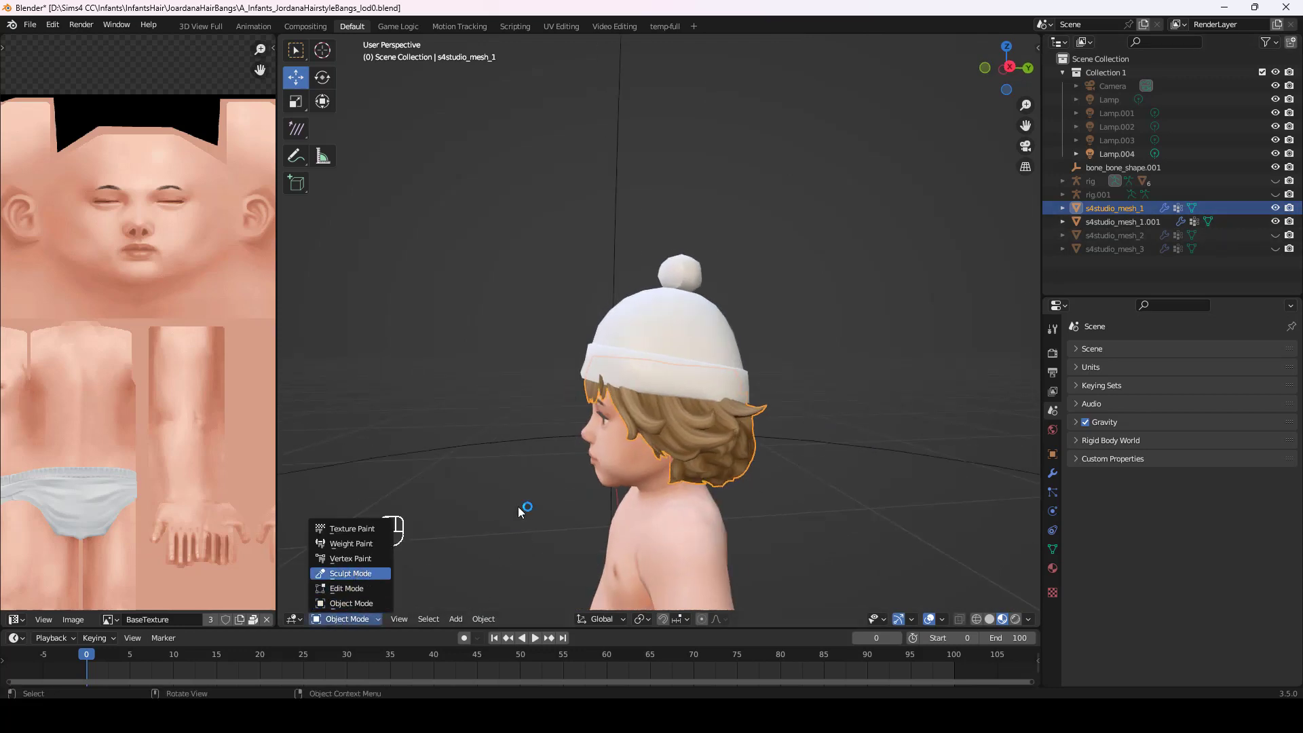
left_click(528, 500)
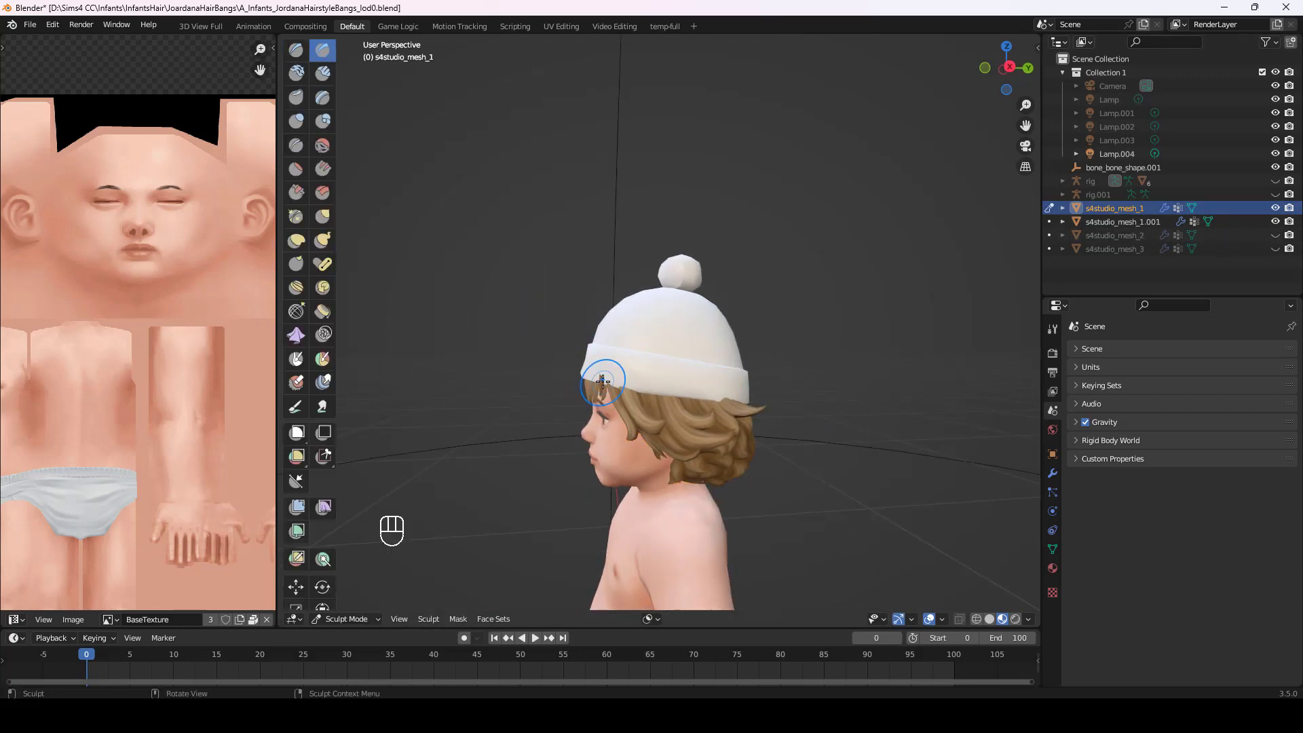
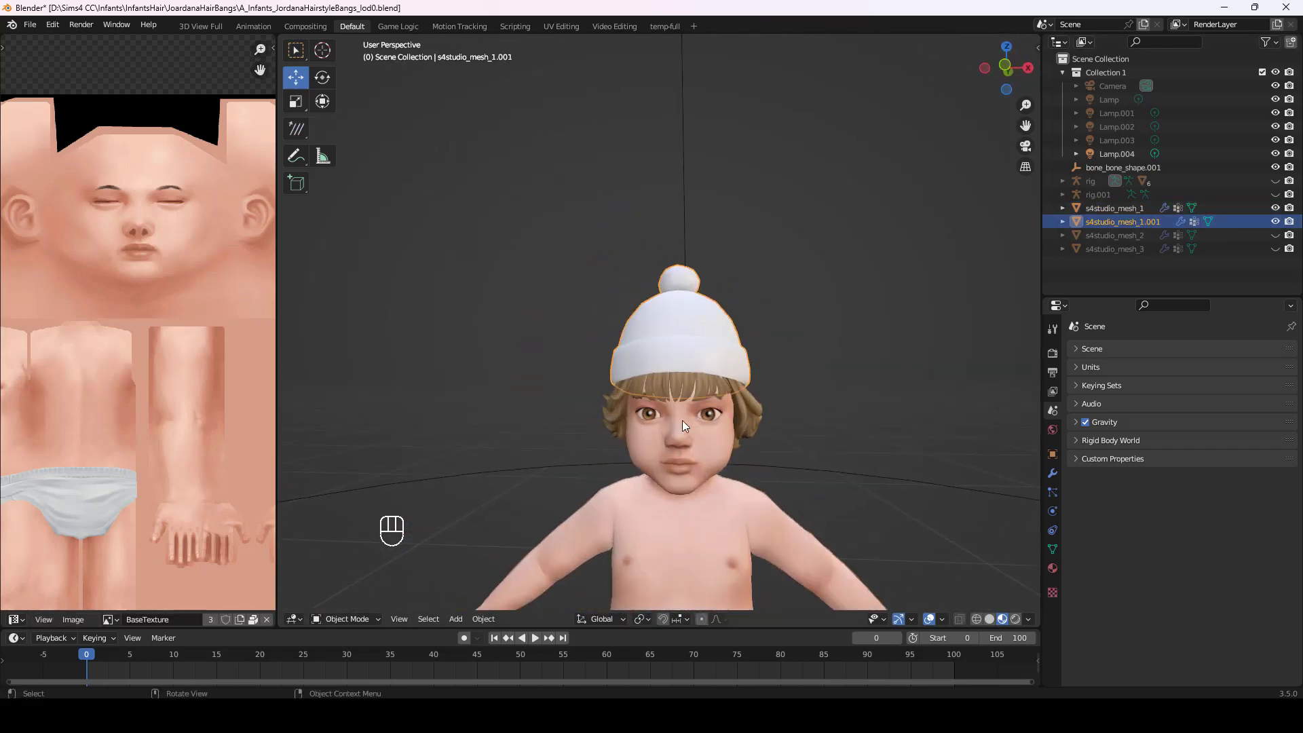
Hide the beanie, select the first hair mesh and start editing its fringe vertices up close.
left_click_drag(38, 31, 447, 422)
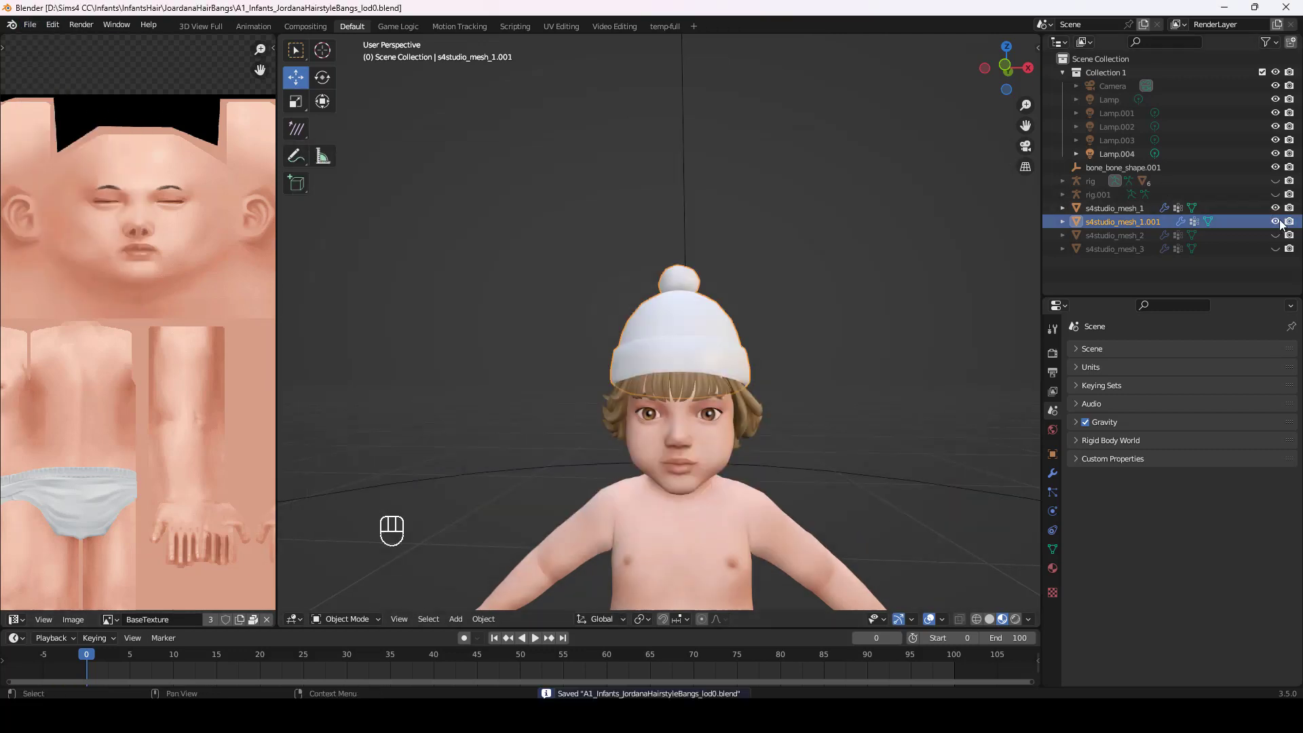
left_click(1282, 223)
left_click(1279, 254)
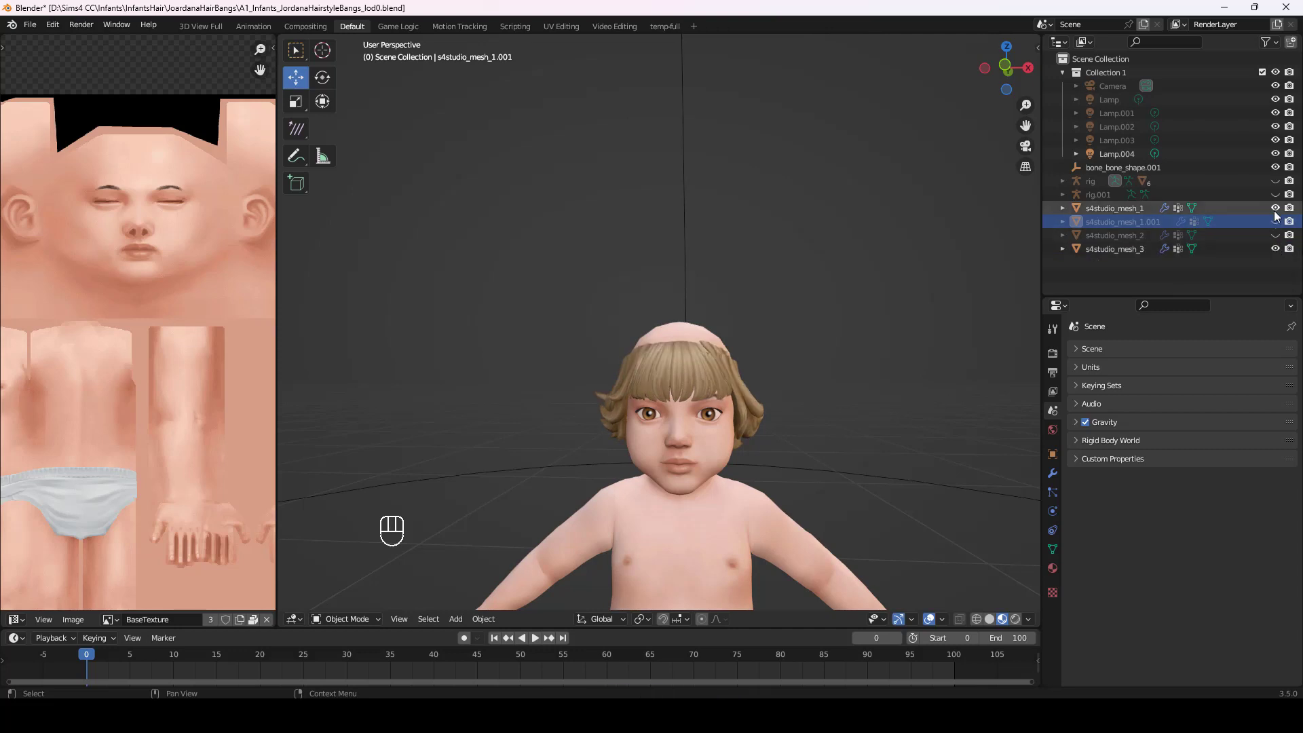
left_click_drag(1280, 251, 1260, 250)
left_click(1142, 212)
left_click_drag(854, 392, 822, 401)
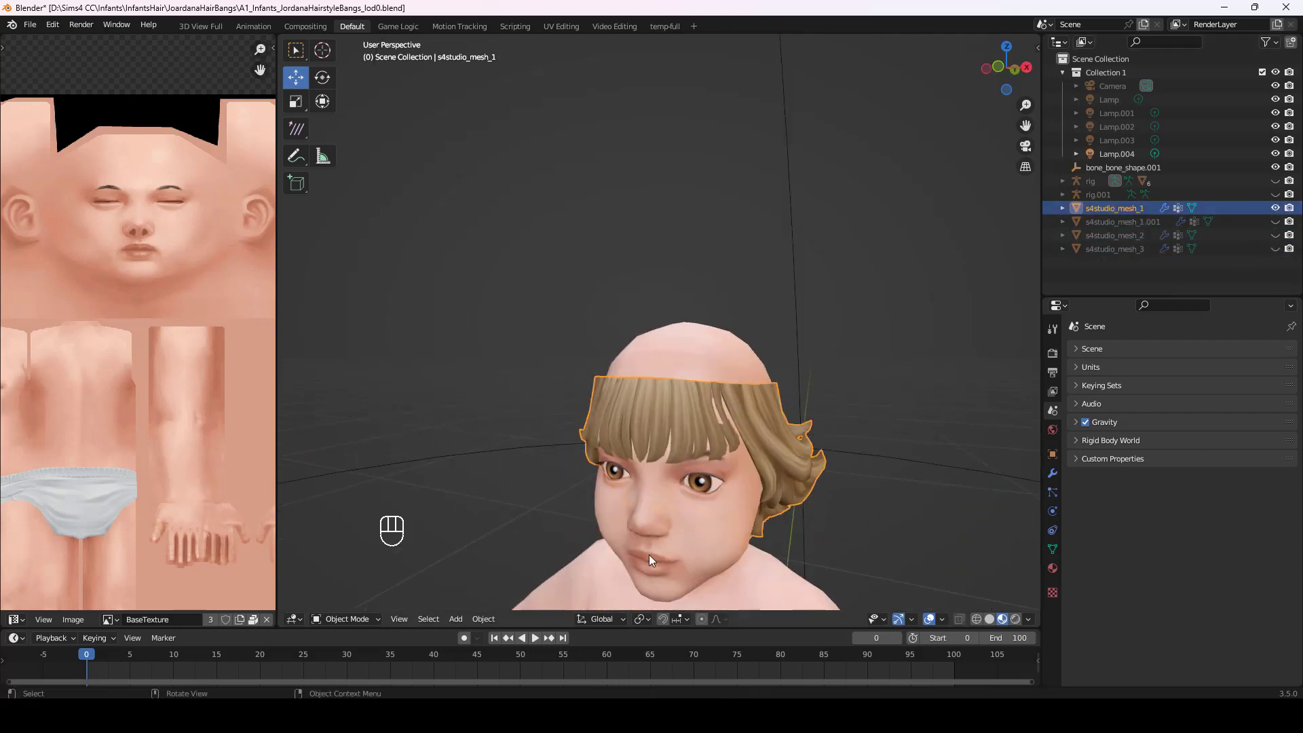
key("KP_5")
double_click(773, 434)
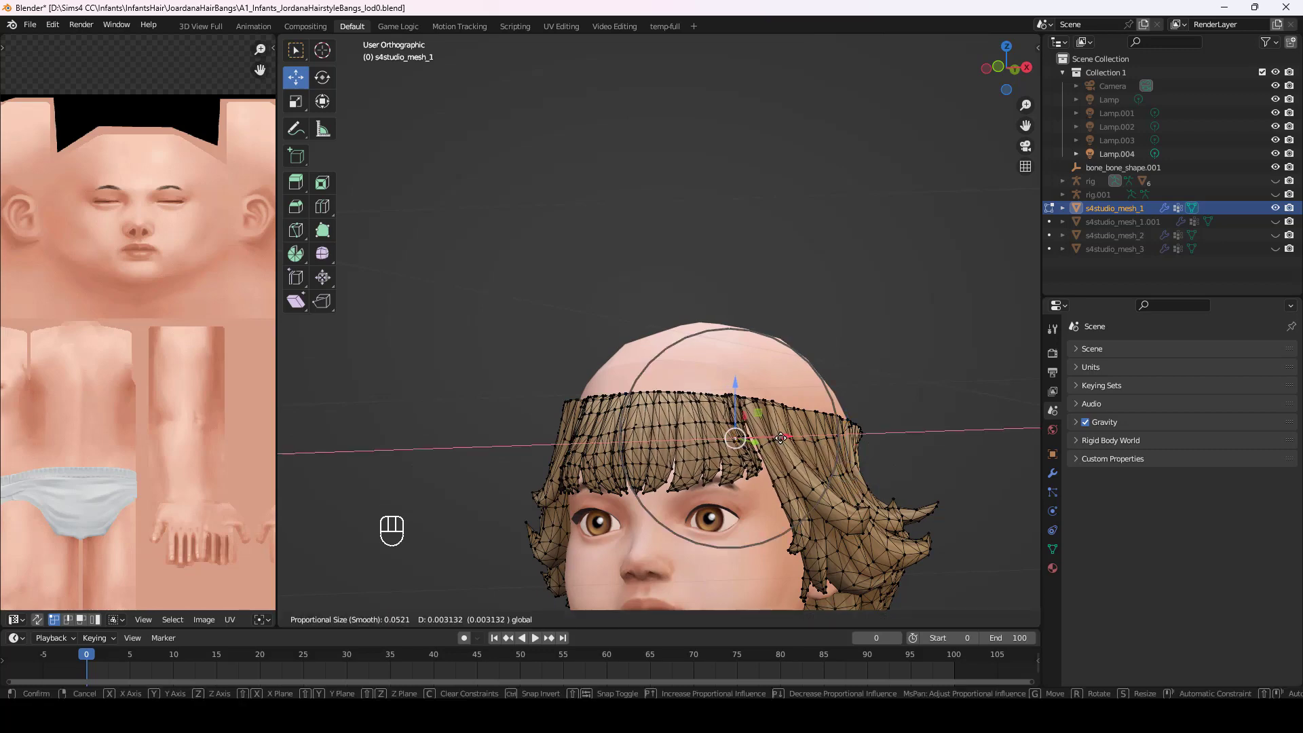
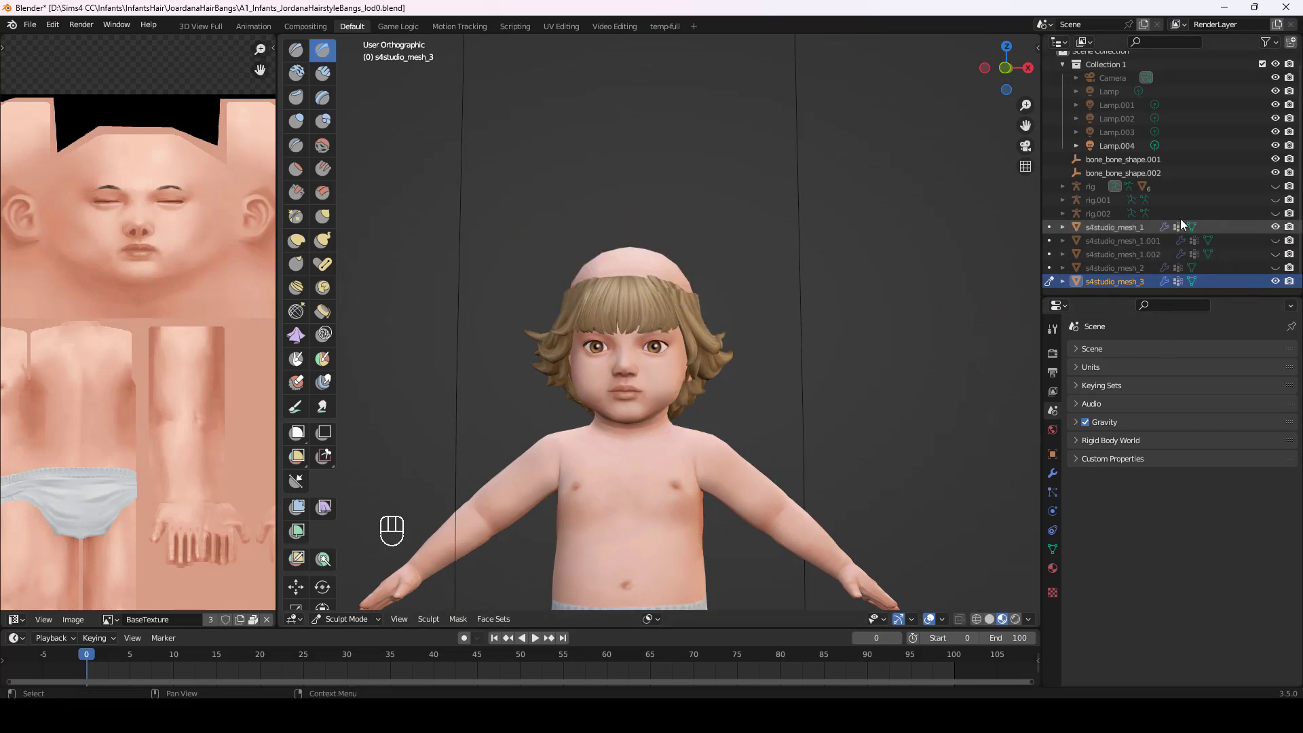
Return to object mode, hide the second hat copy and select the second hair mesh.
left_click(1146, 228)
left_click(1279, 283)
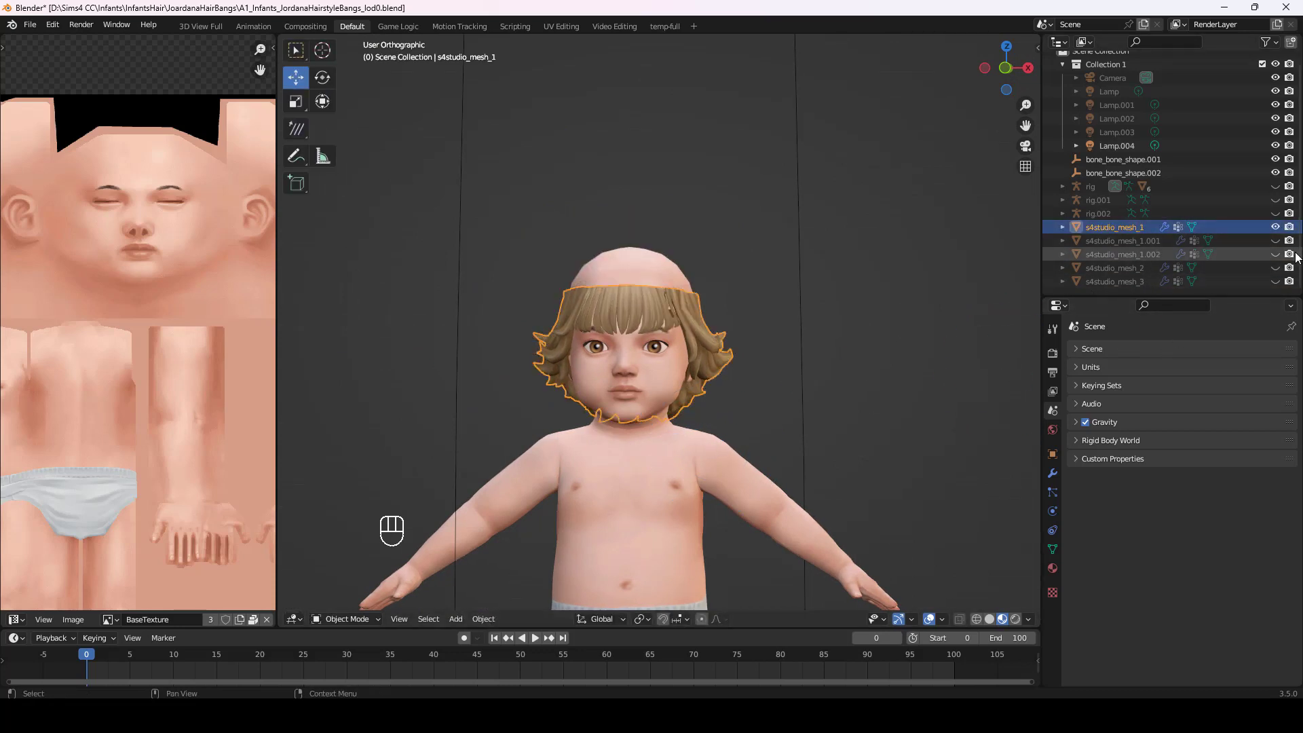
left_click(1278, 270)
left_click(1283, 226)
Clear the selection on mesh_2 and turn the view to face the baby head-on.
left_click(1134, 272)
left_click(357, 592)
left_click_drag(541, 501, 555, 484)
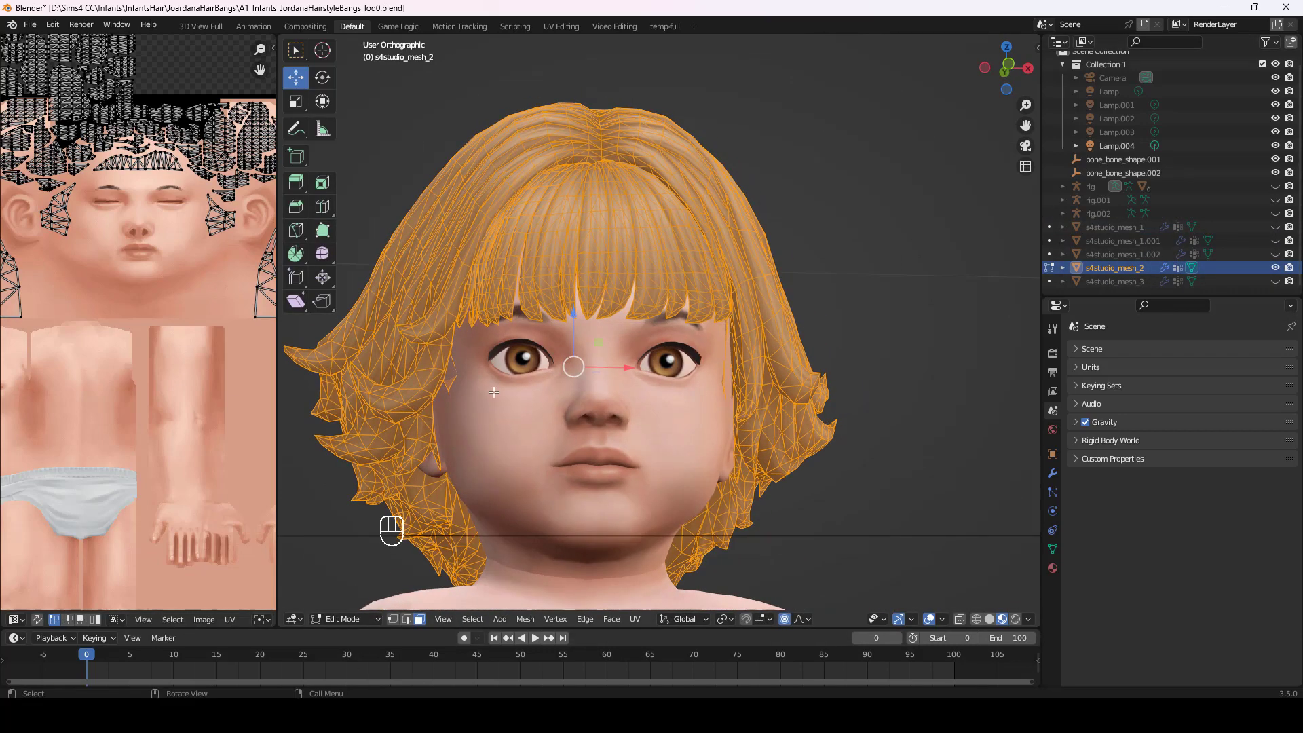
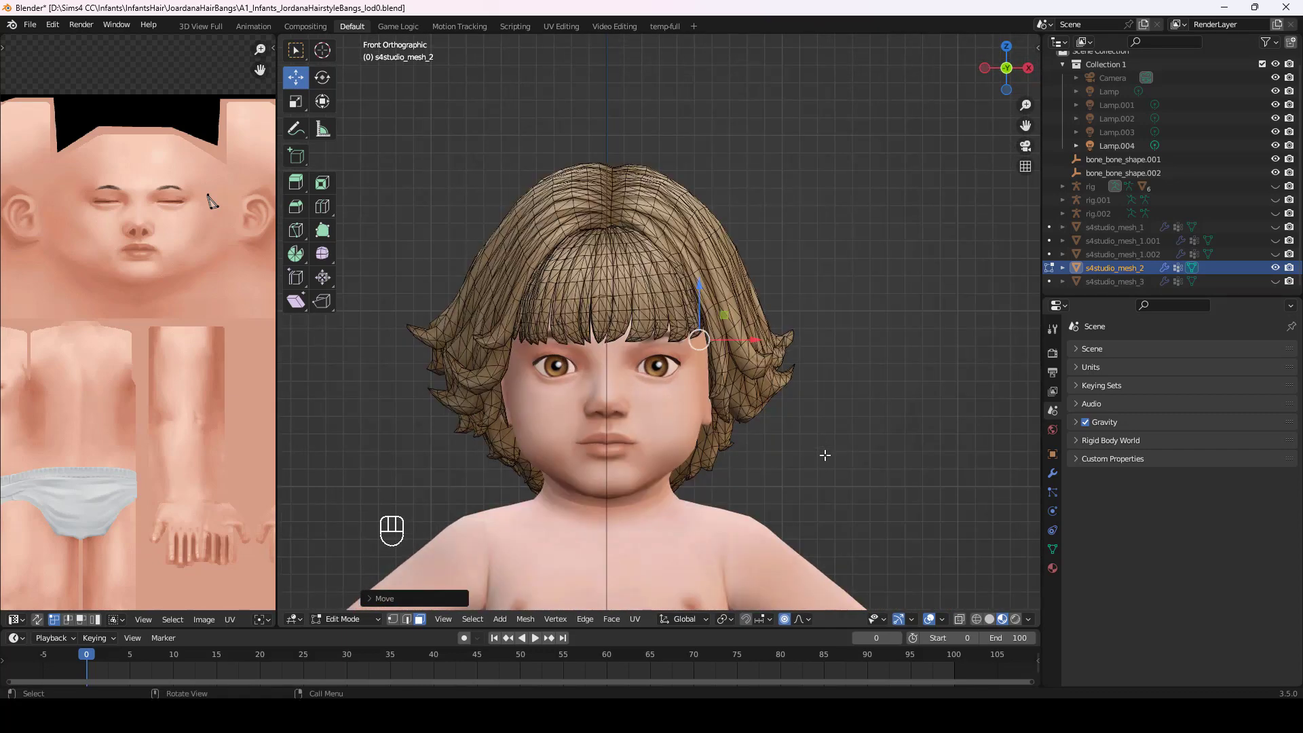
Select the s4studio_mesh_1 hair and orbit around the baby's head.
left_click(1278, 282)
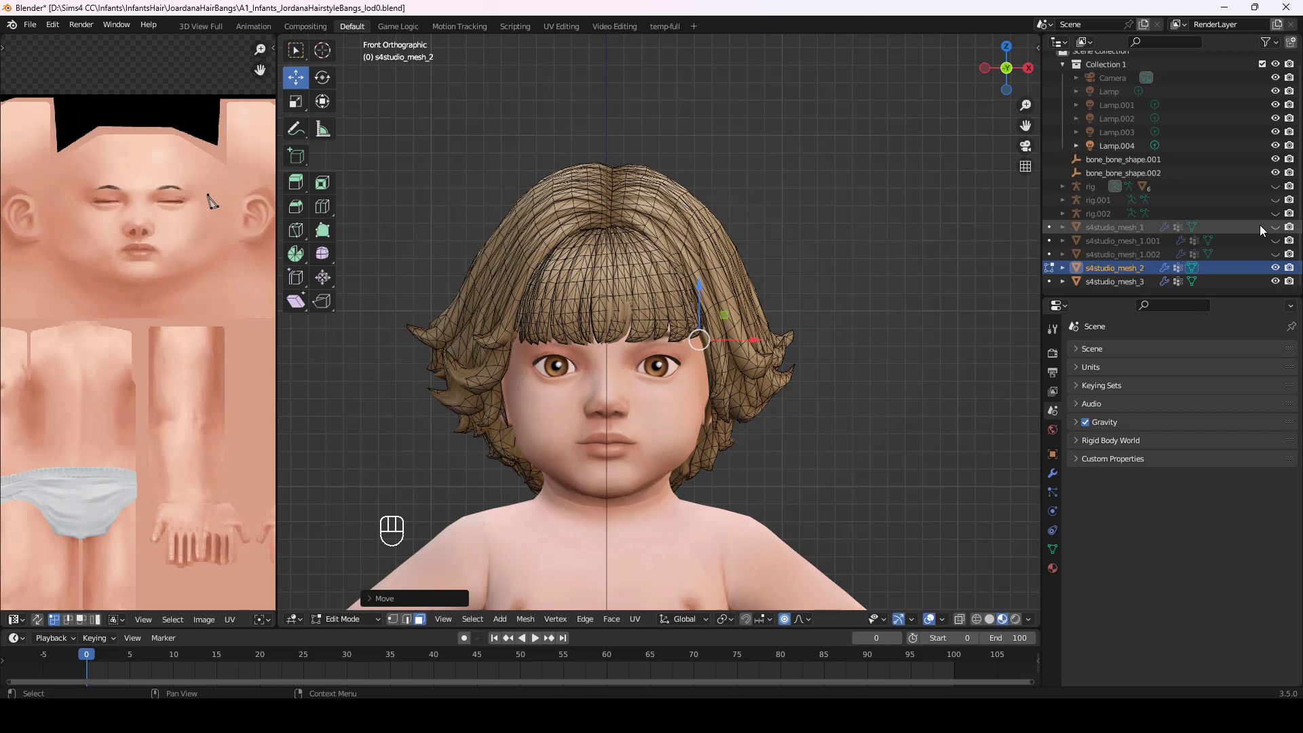
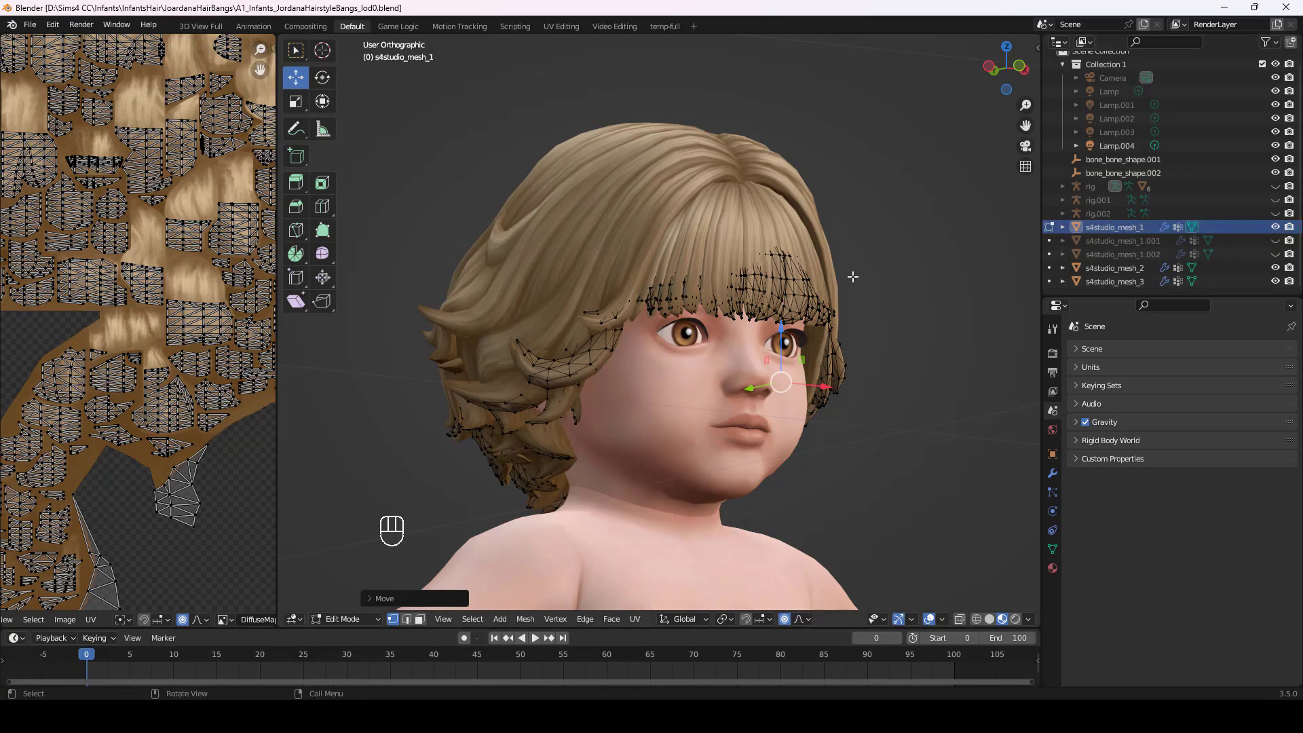
left_click_drag(845, 315, 828, 315)
Select all vertices of the first hair mesh and merge duplicates by distance.
middle_click(825, 318)
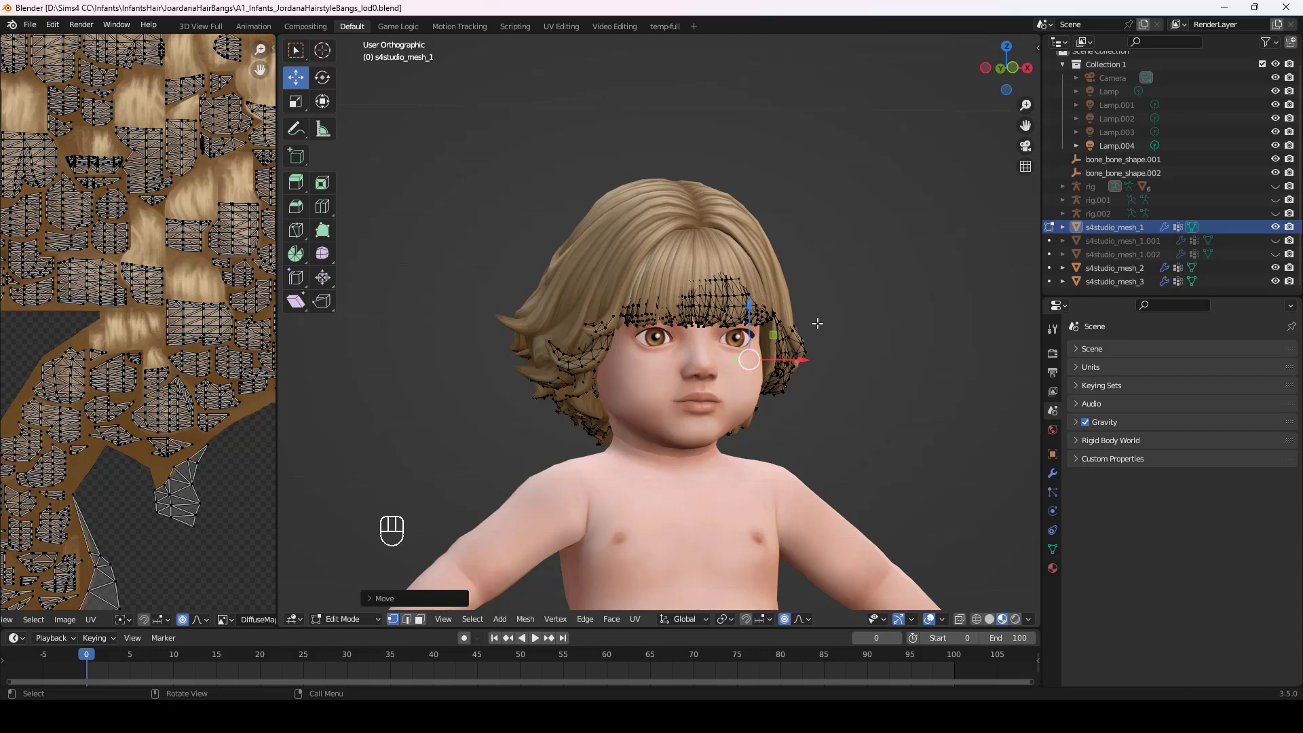
key("a")
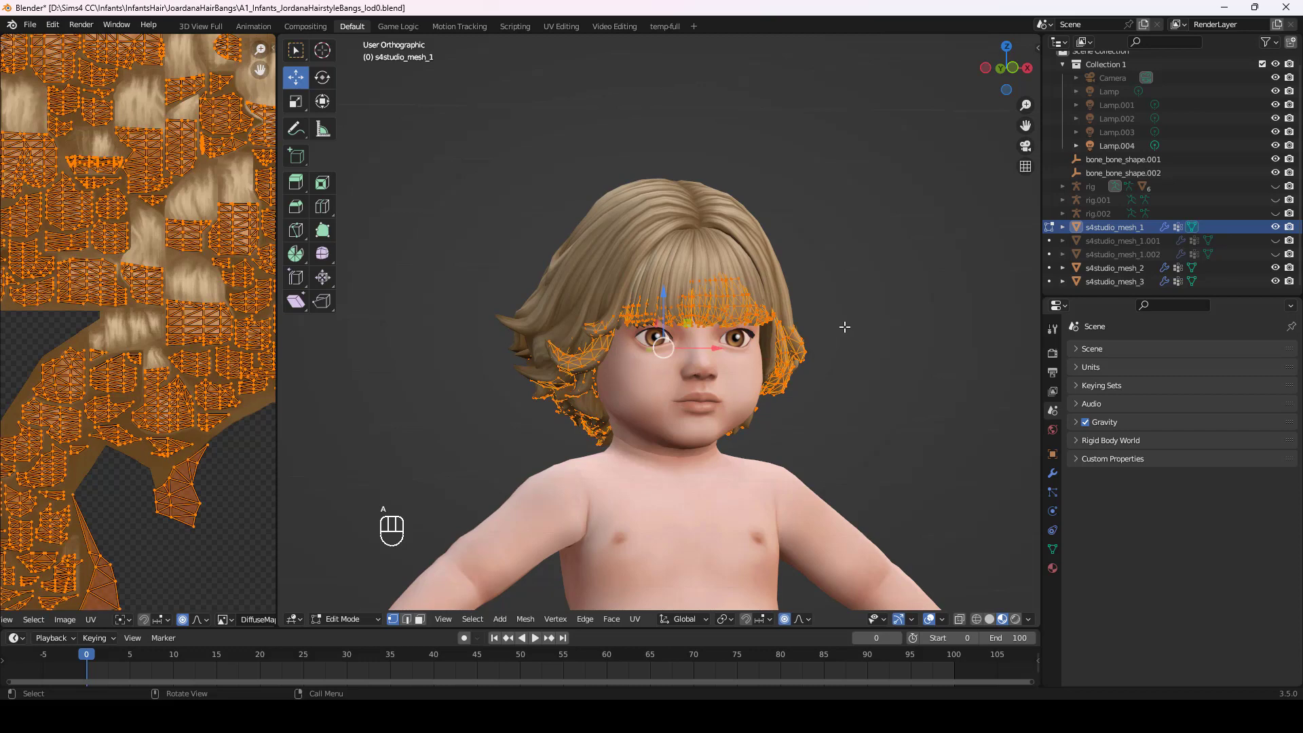
key("m")
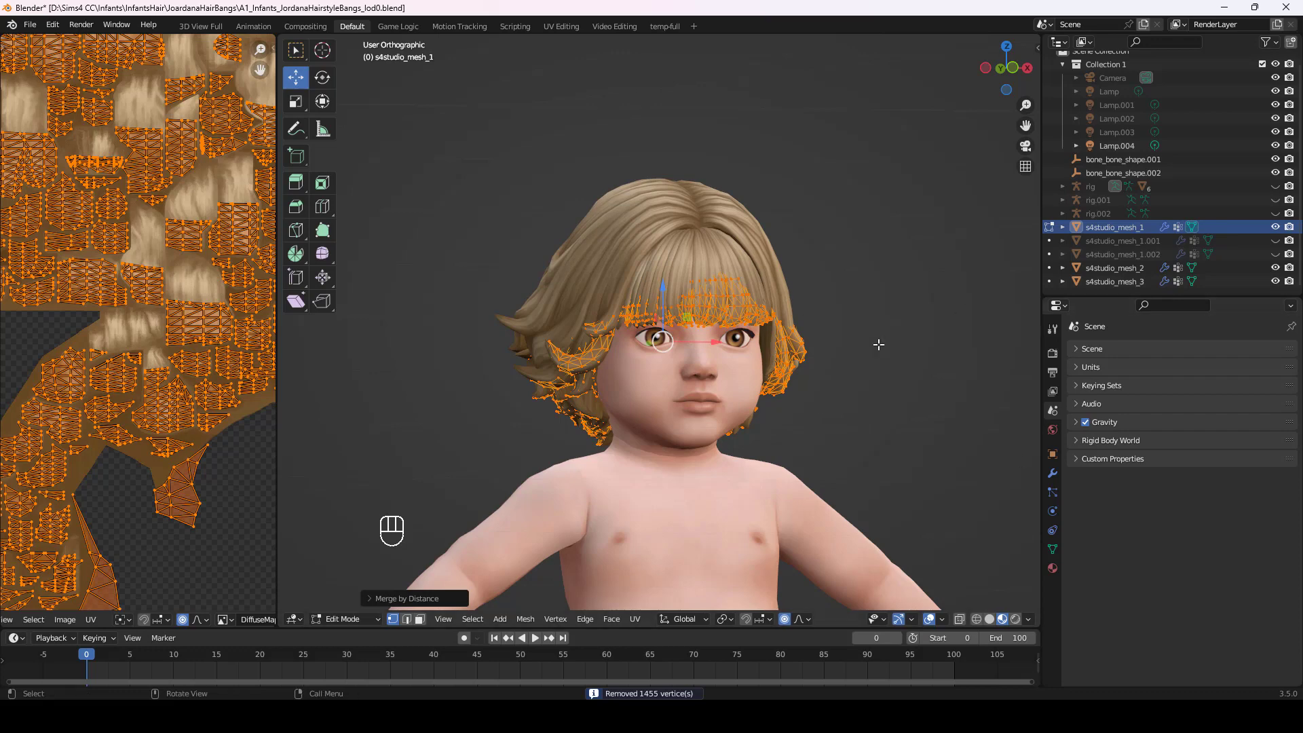
Merge duplicate vertices by distance on the second and third hair meshes.
left_click(1142, 275)
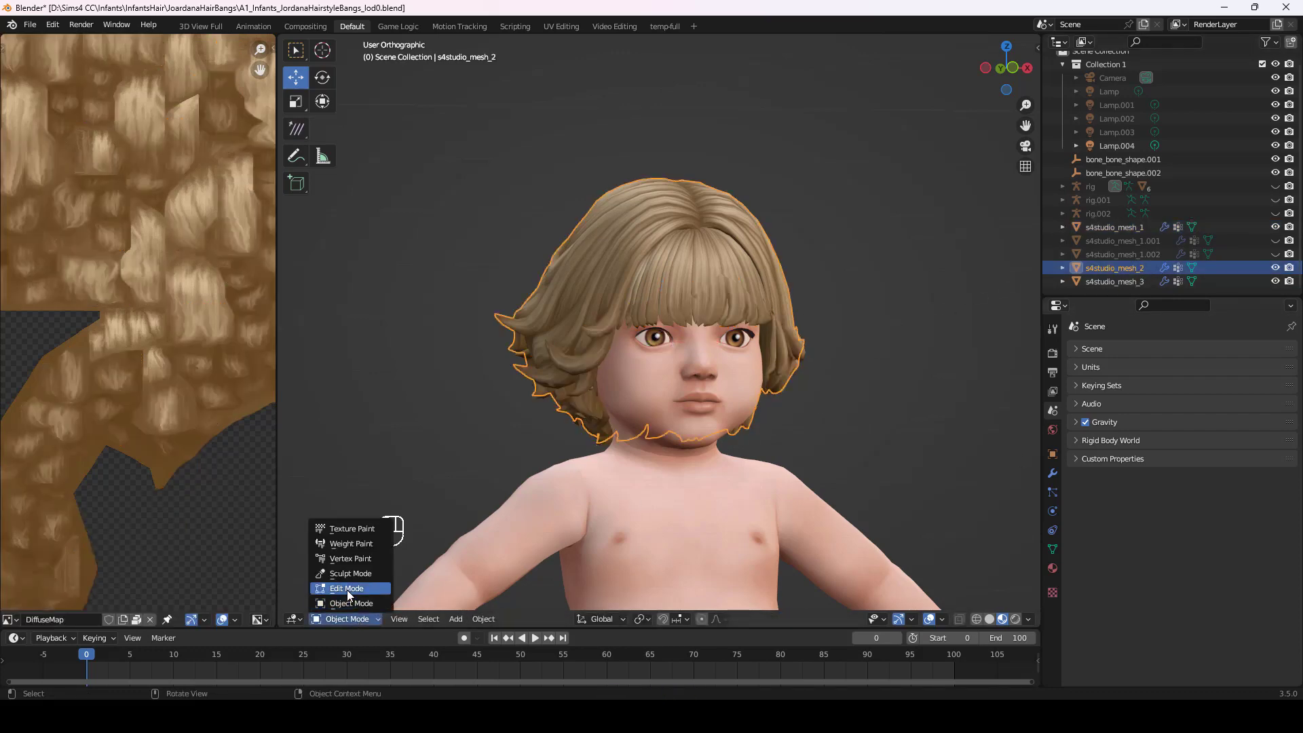
key("a")
key("m")
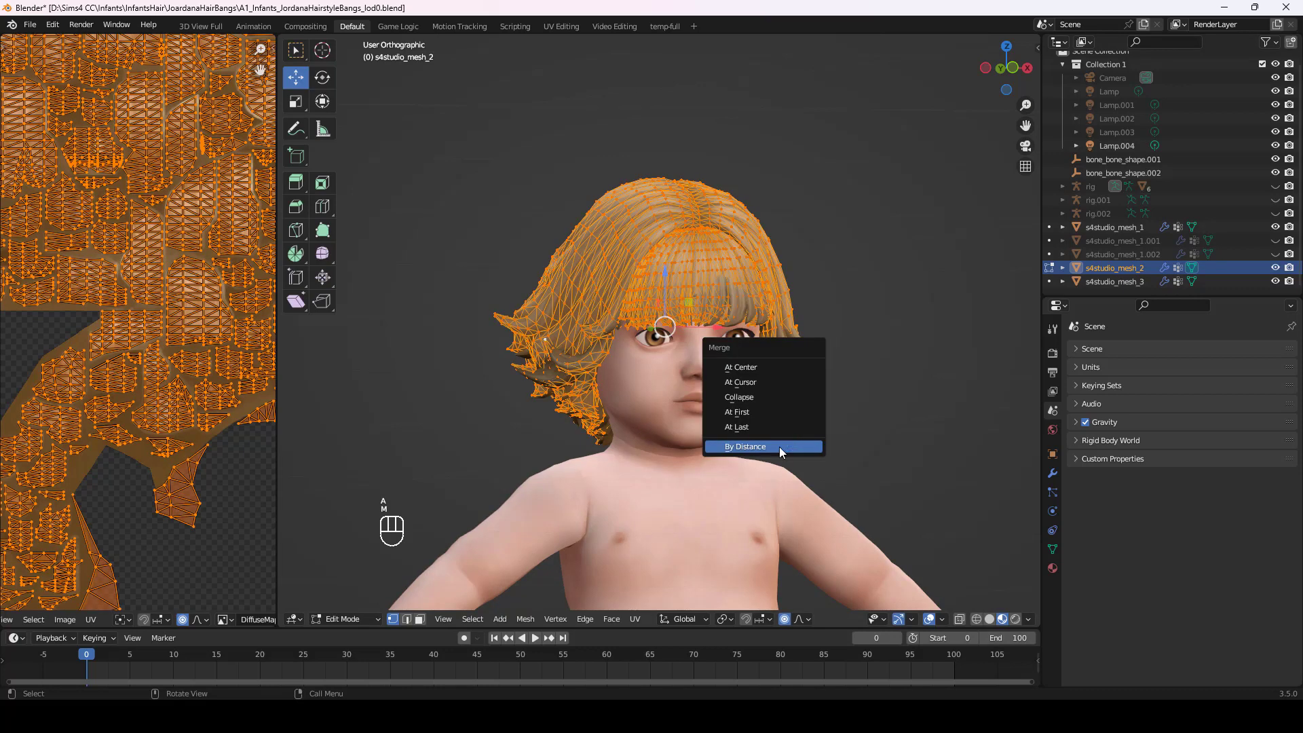
left_click(1132, 284)
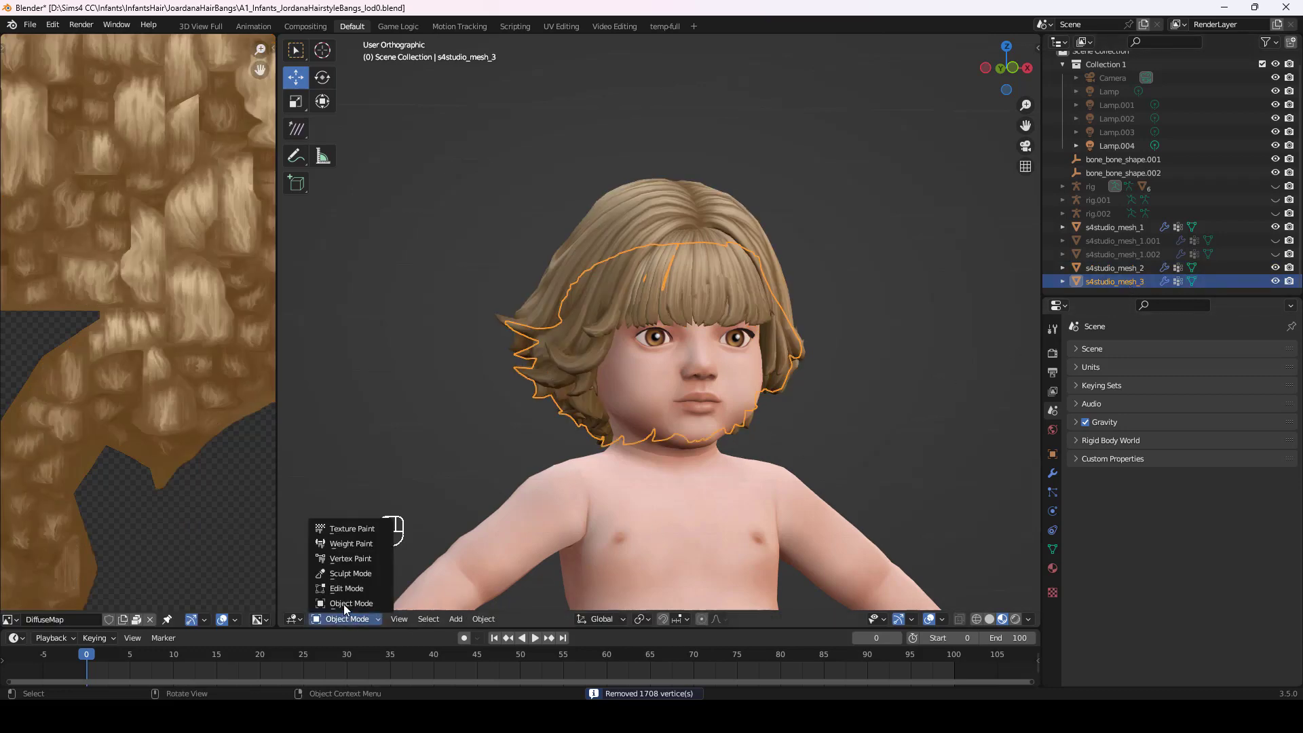
left_click(365, 588)
key("a")
key("m")
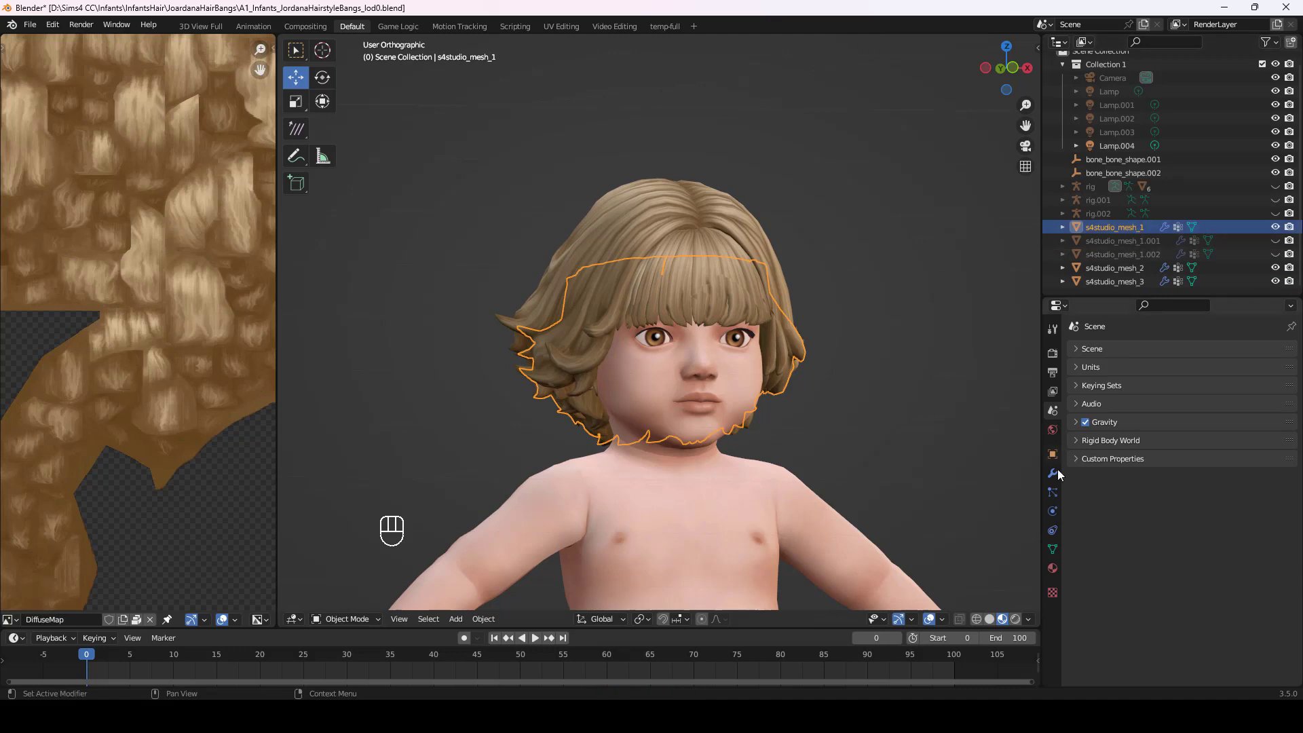
Add a 0.9-ratio Decimate modifier to the first hair mesh and apply it (4247 faces).
left_click(1058, 478)
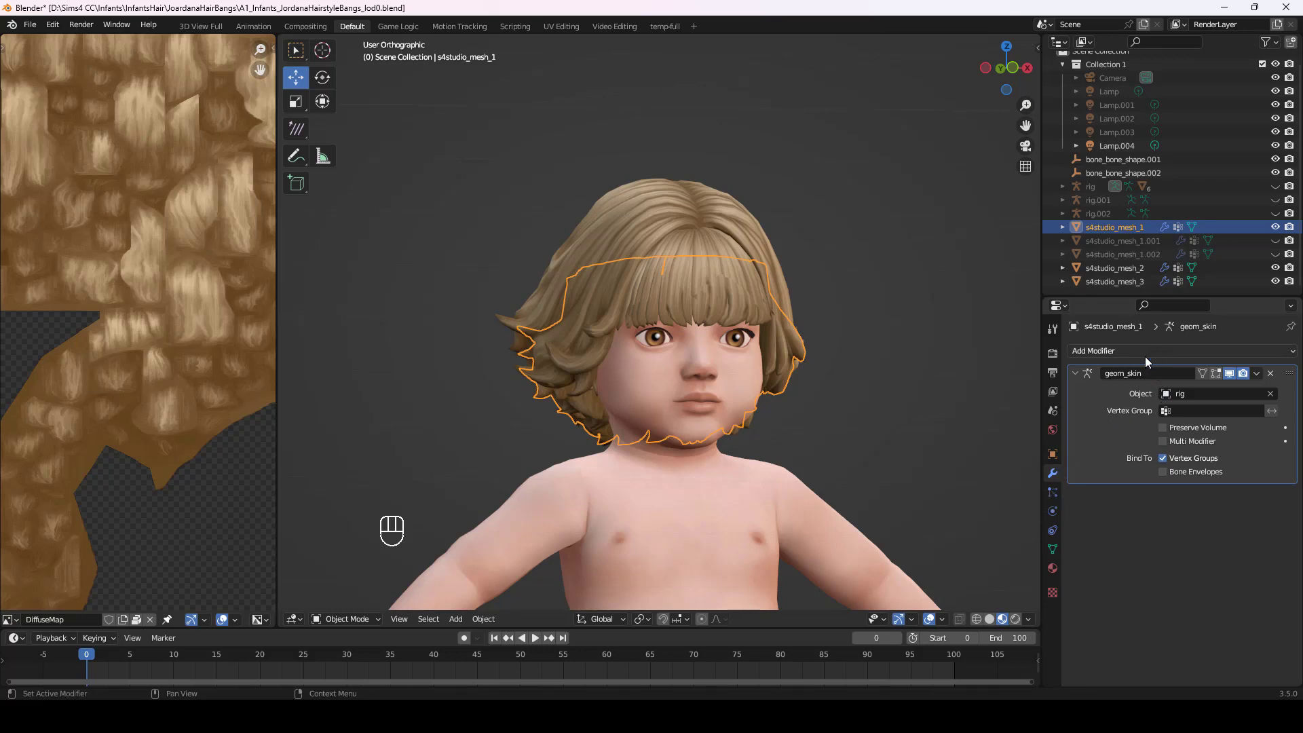
left_click_drag(1150, 361, 1035, 452)
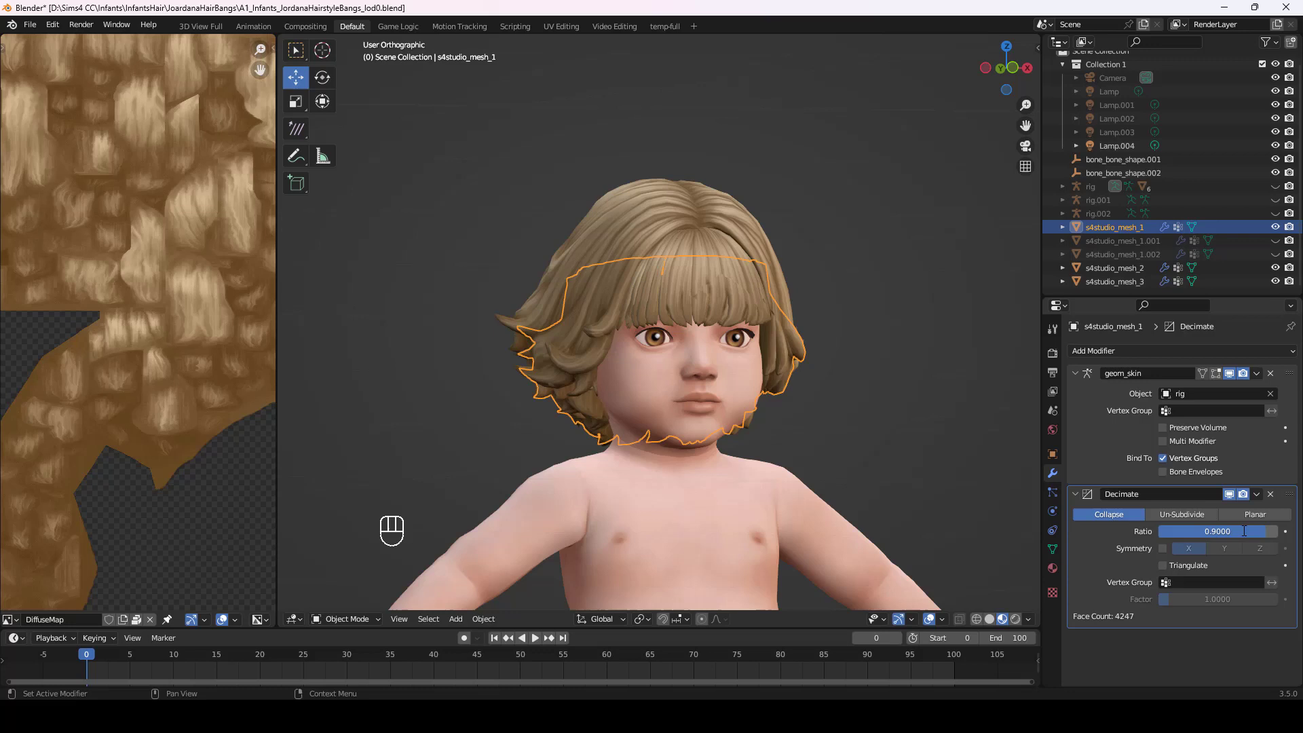
left_click_drag(1260, 500, 1212, 517)
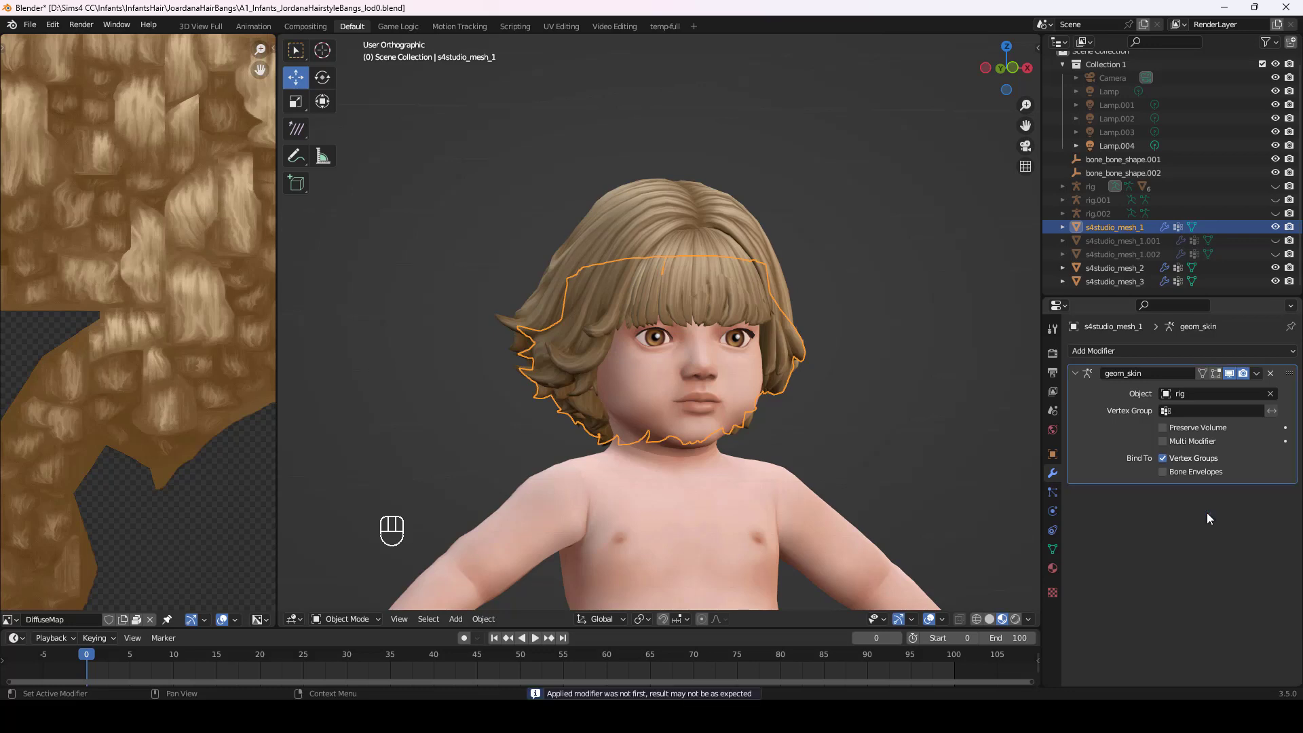
Add a Decimate modifier to the second hair mesh.
left_click(1131, 276)
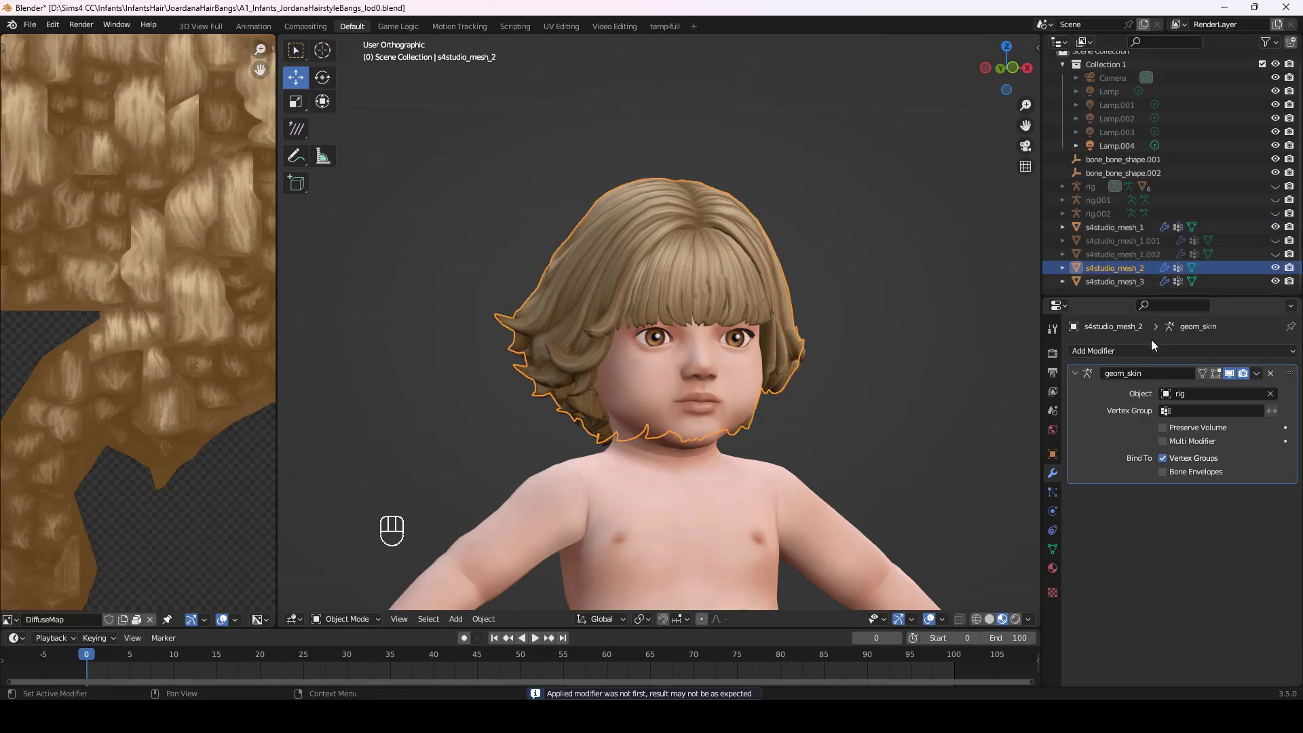
left_click_drag(1155, 358, 1046, 460)
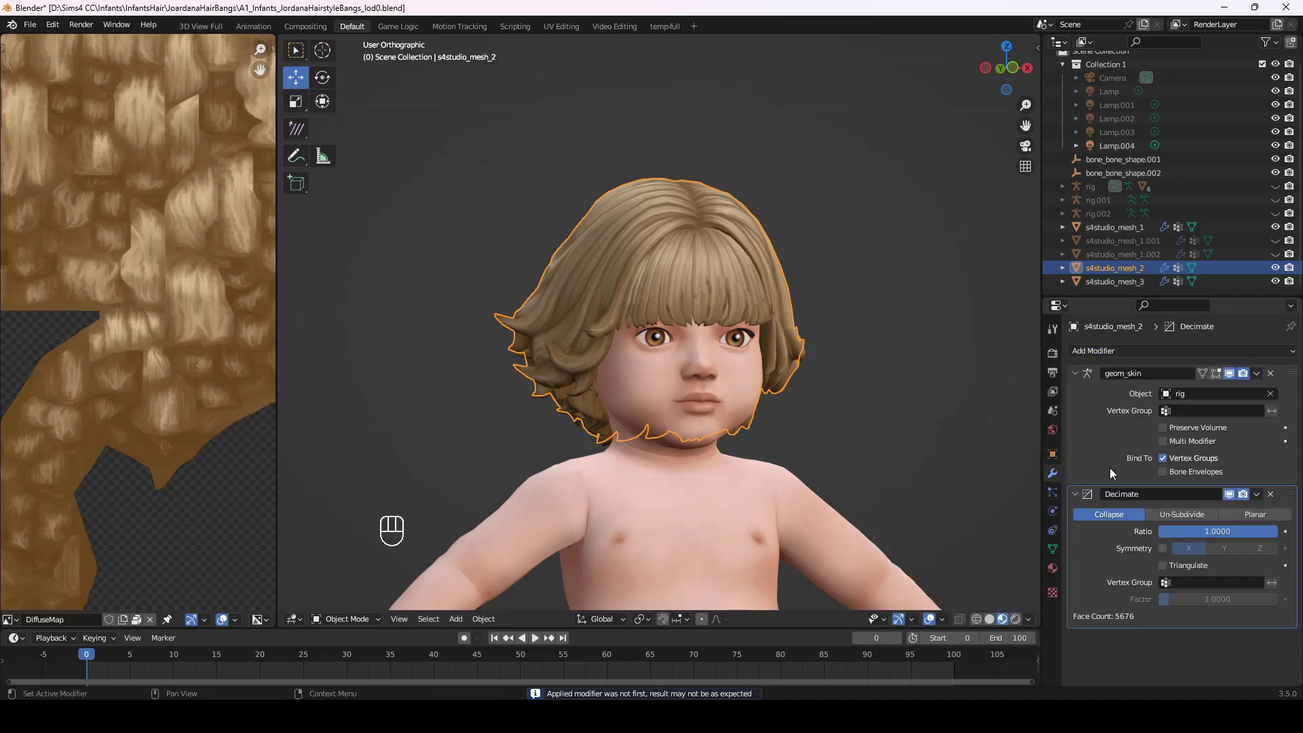
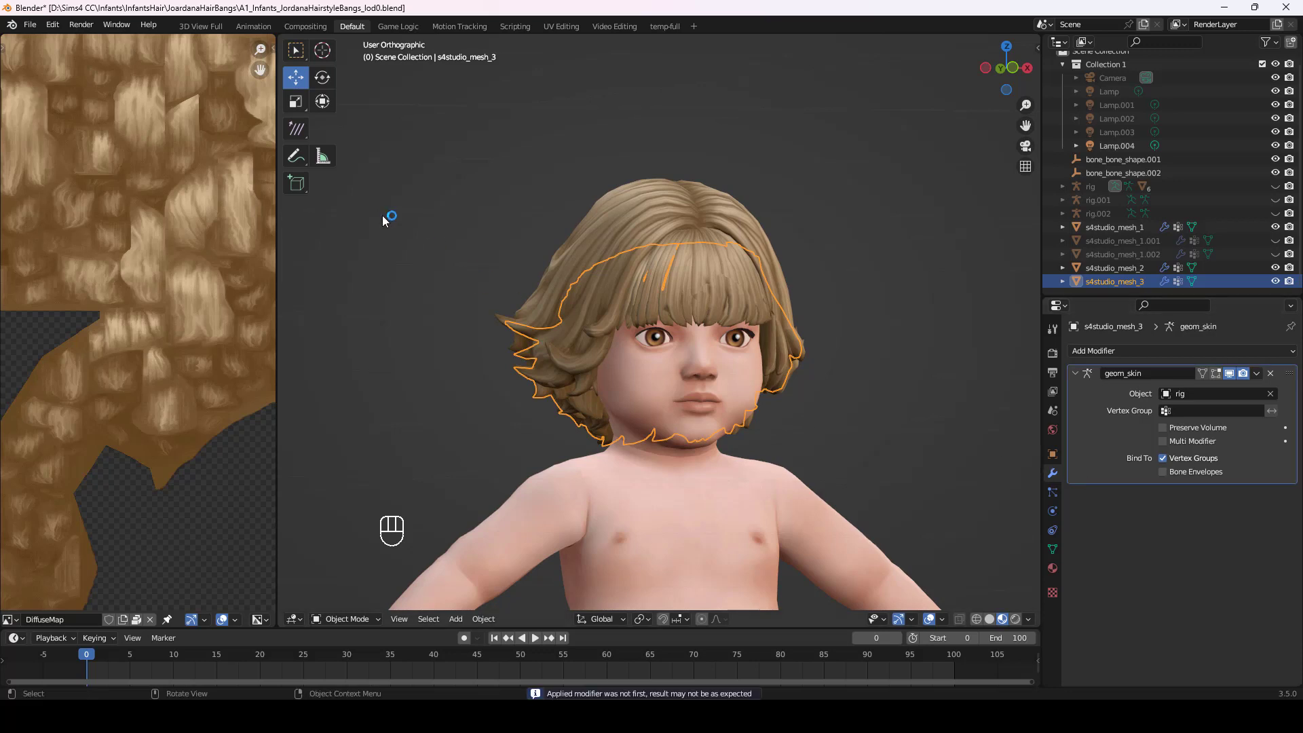
Save a copy of the scene as A1_Infants_JordanaHairstyleBangs_lod1.blend in the hair folder.
left_click_drag(35, 24, 34, 21)
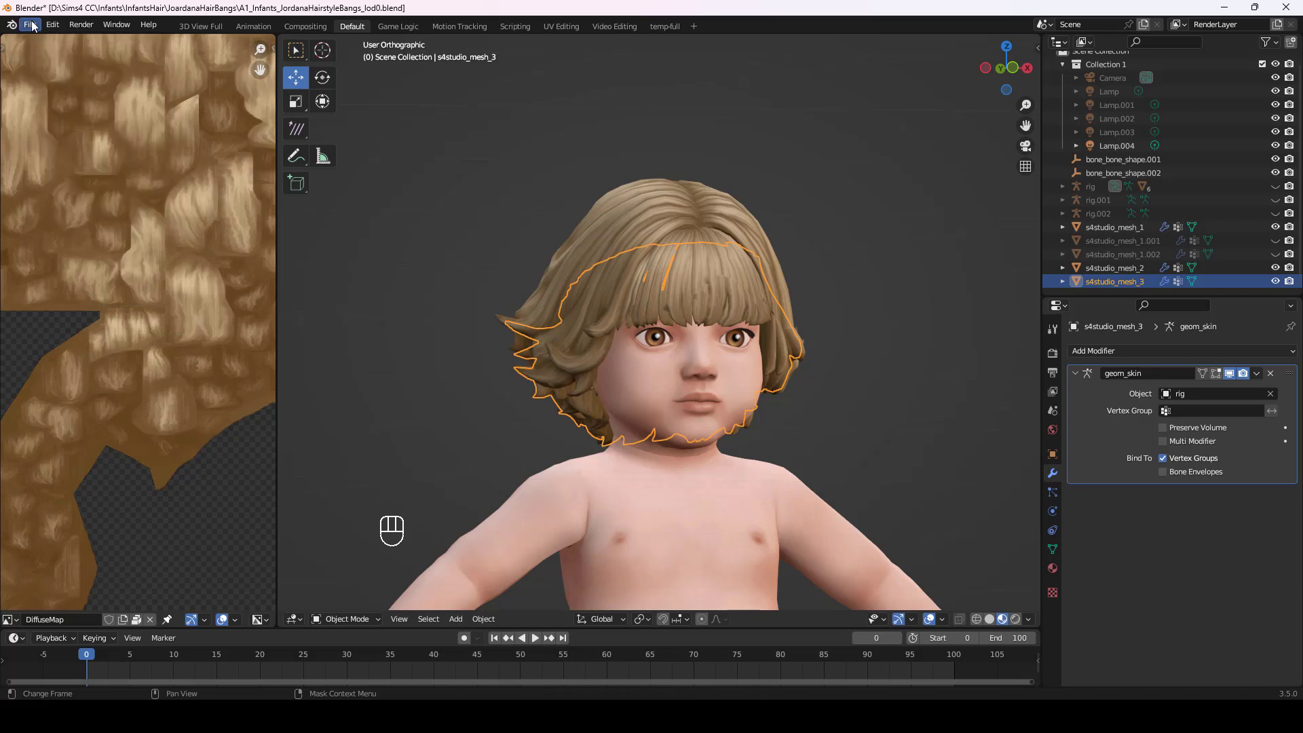
left_click_drag(36, 24, 63, 129)
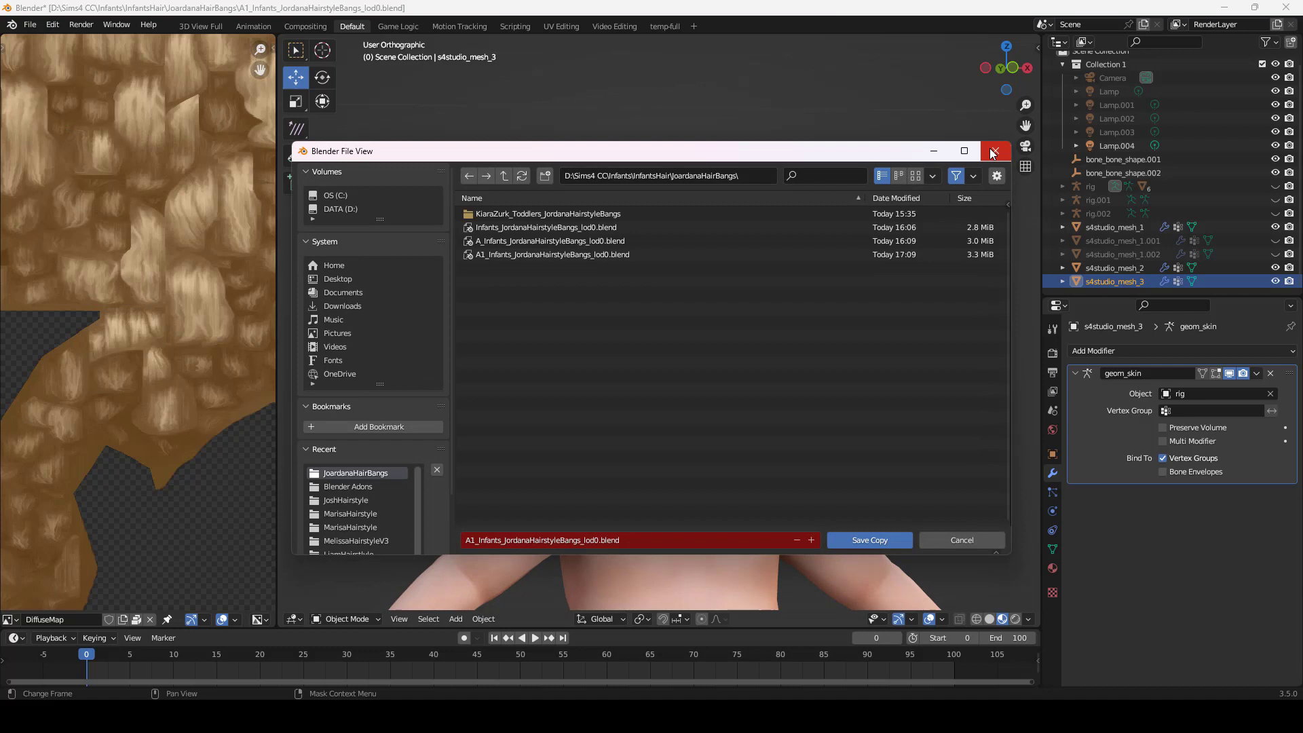
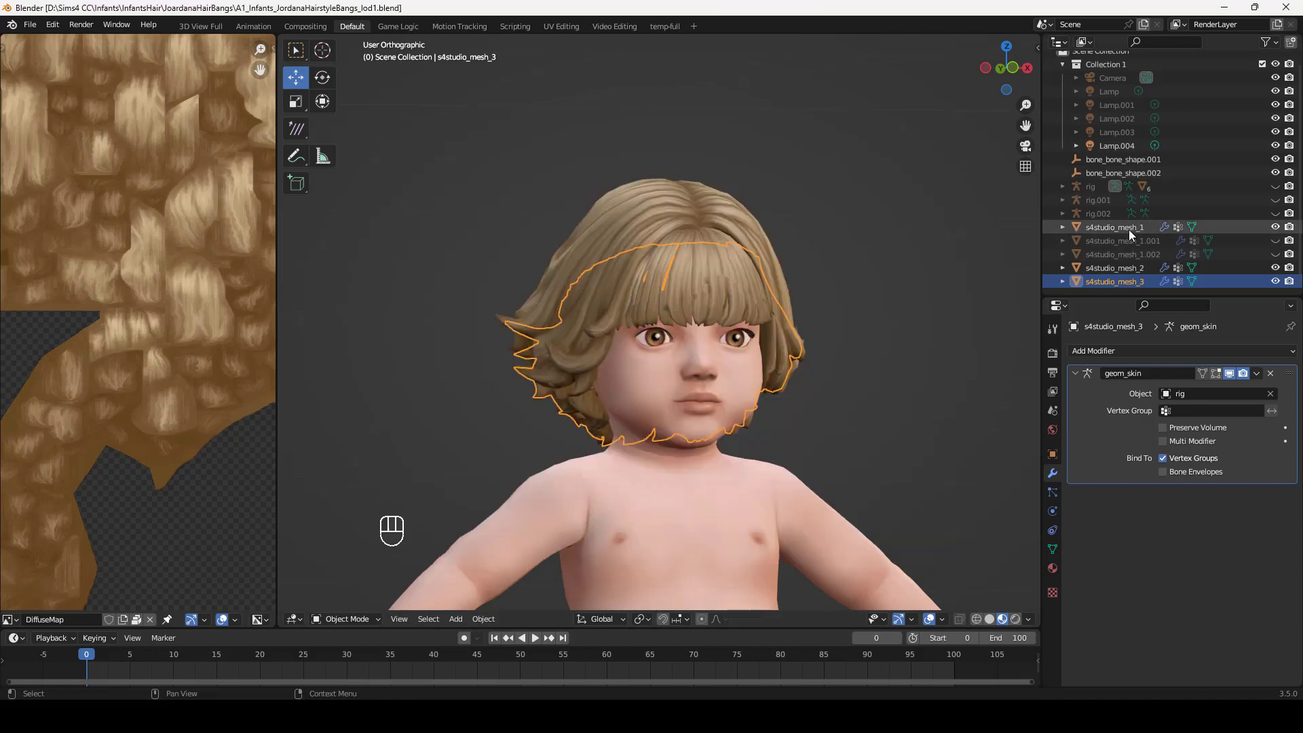
Decimate each hair mesh at Ratio 0.5 and apply the modifiers.
left_click_drag(1131, 350, 1041, 455)
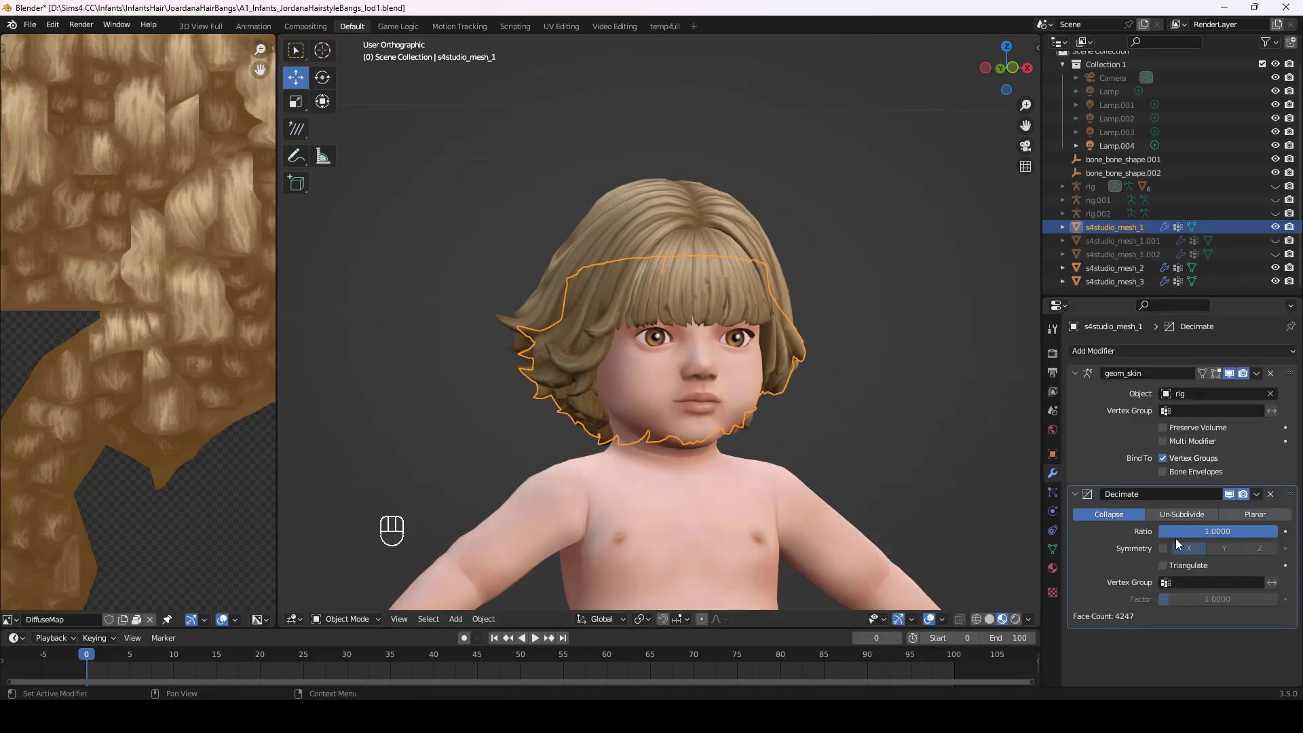
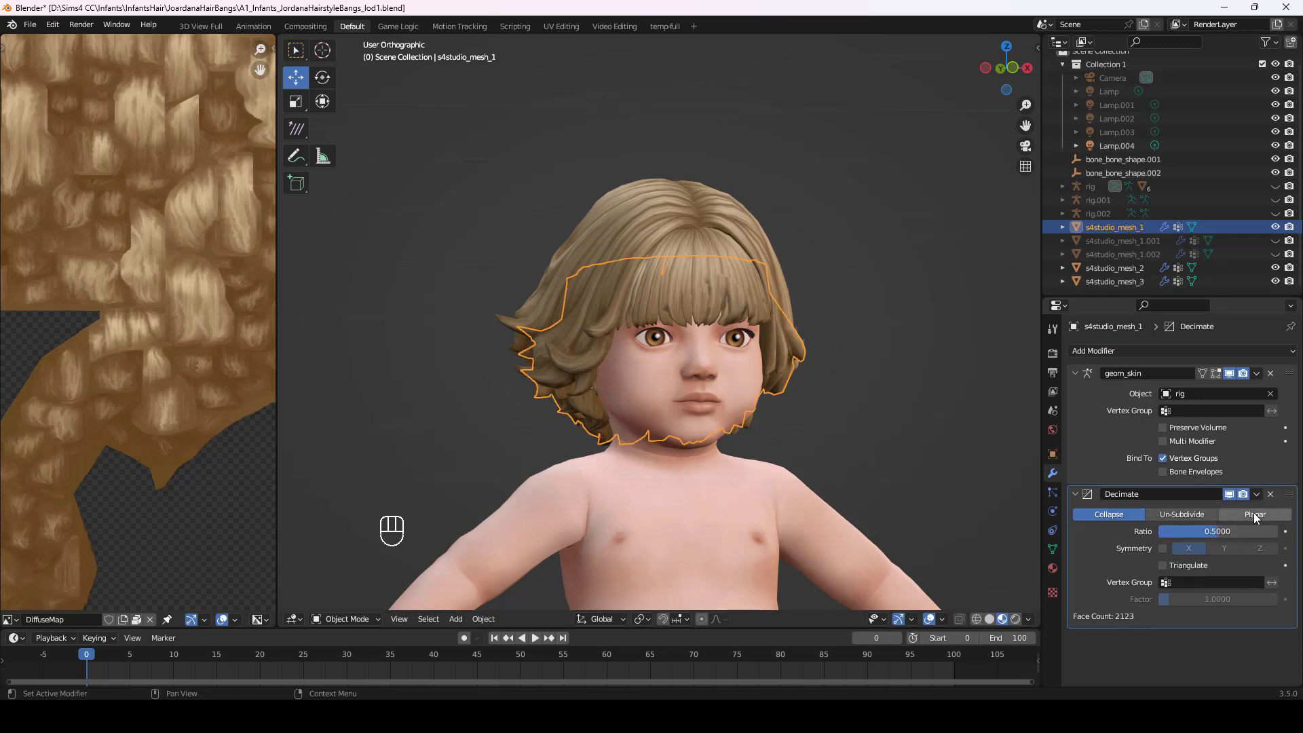
left_click_drag(1261, 497, 1221, 512)
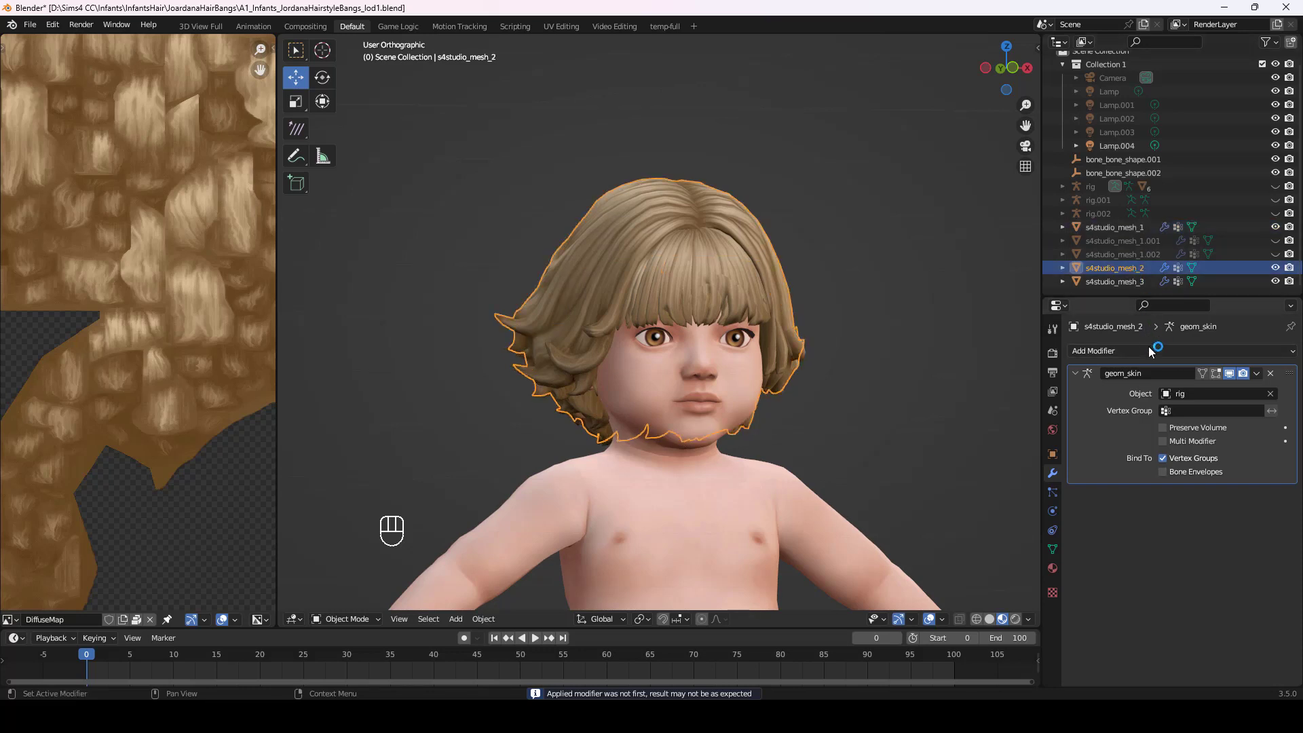
left_click_drag(1153, 352, 1056, 460)
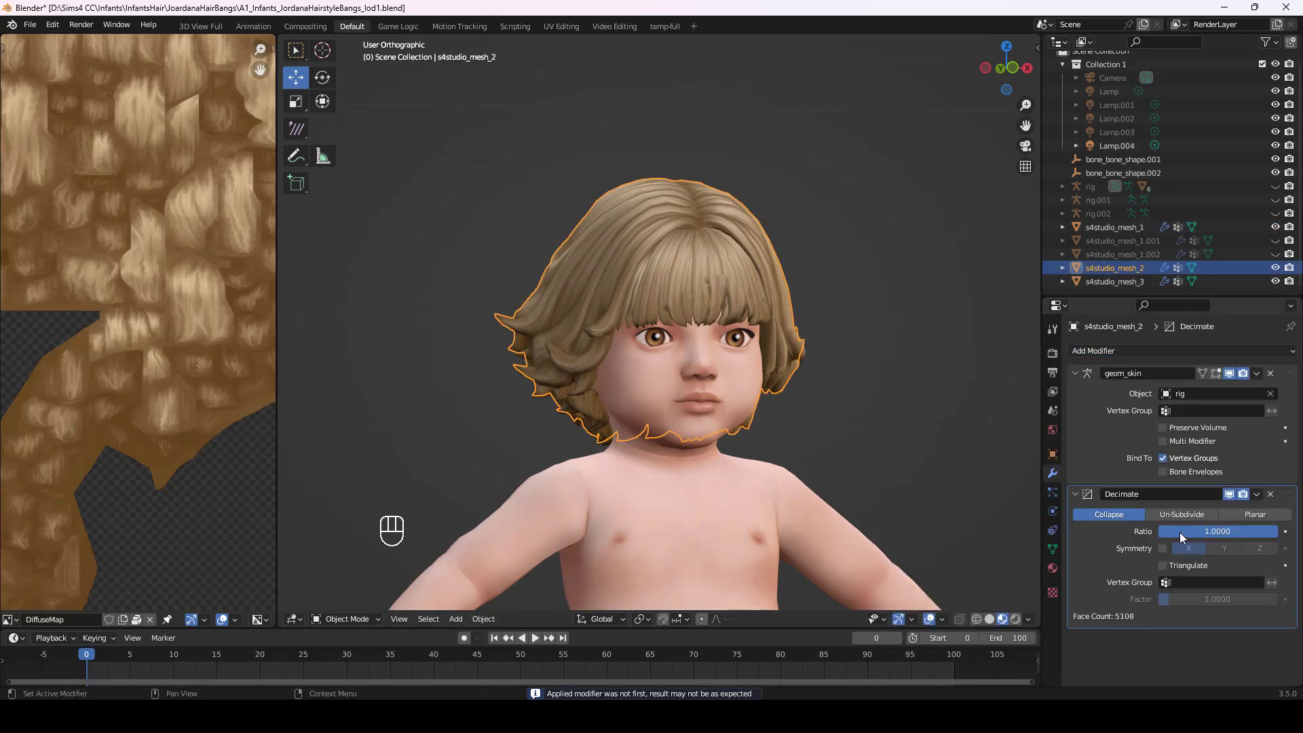
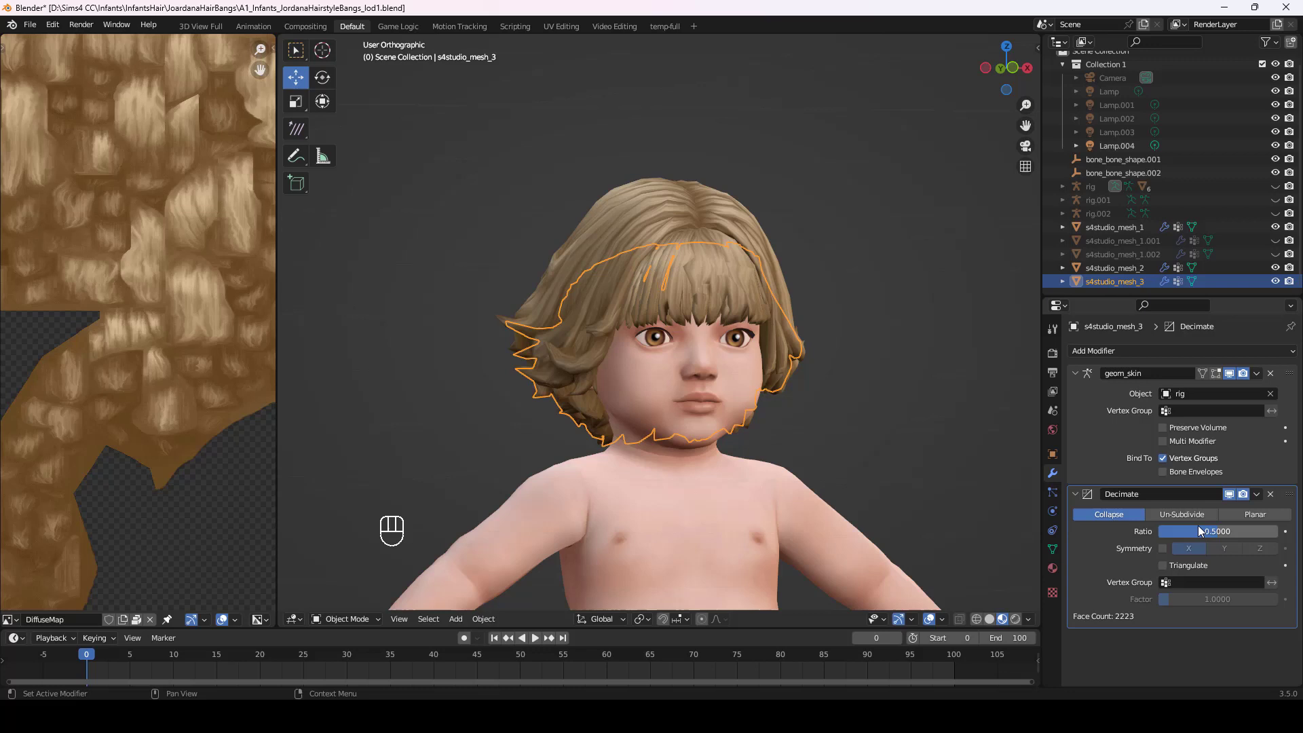
left_click_drag(1257, 496, 1208, 516)
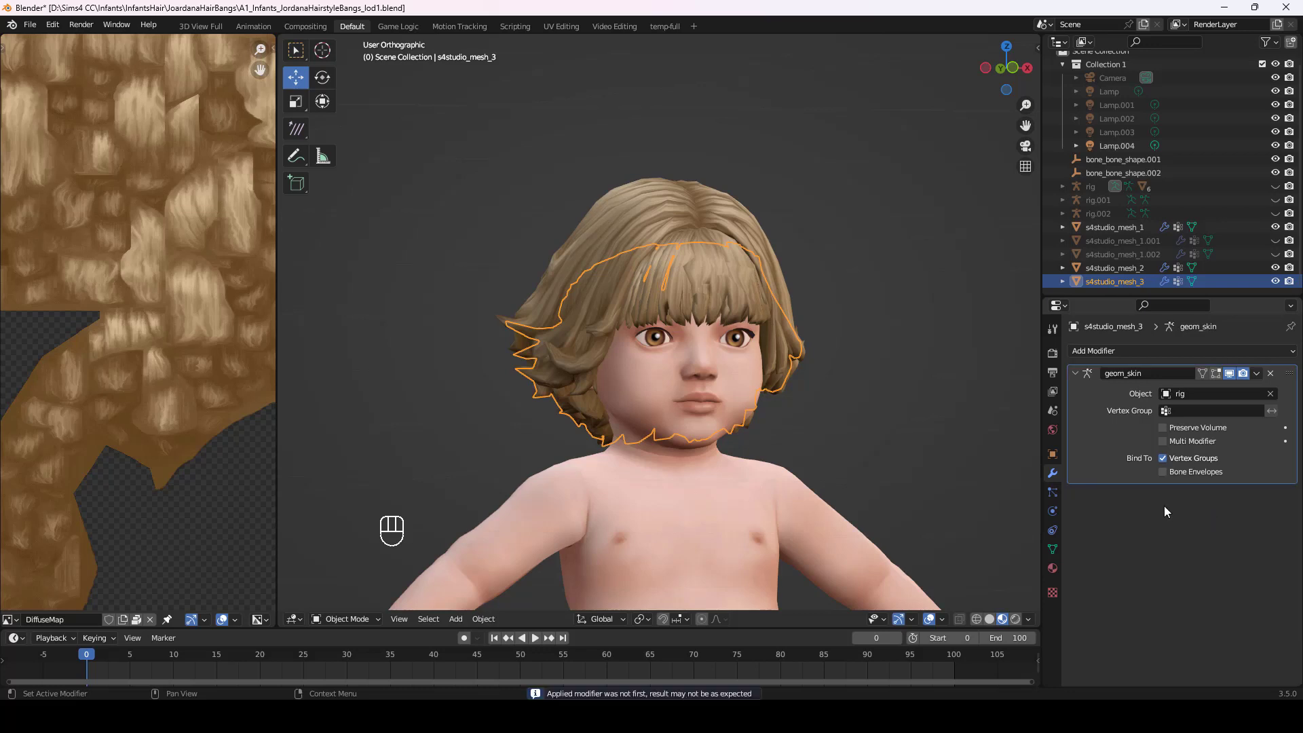
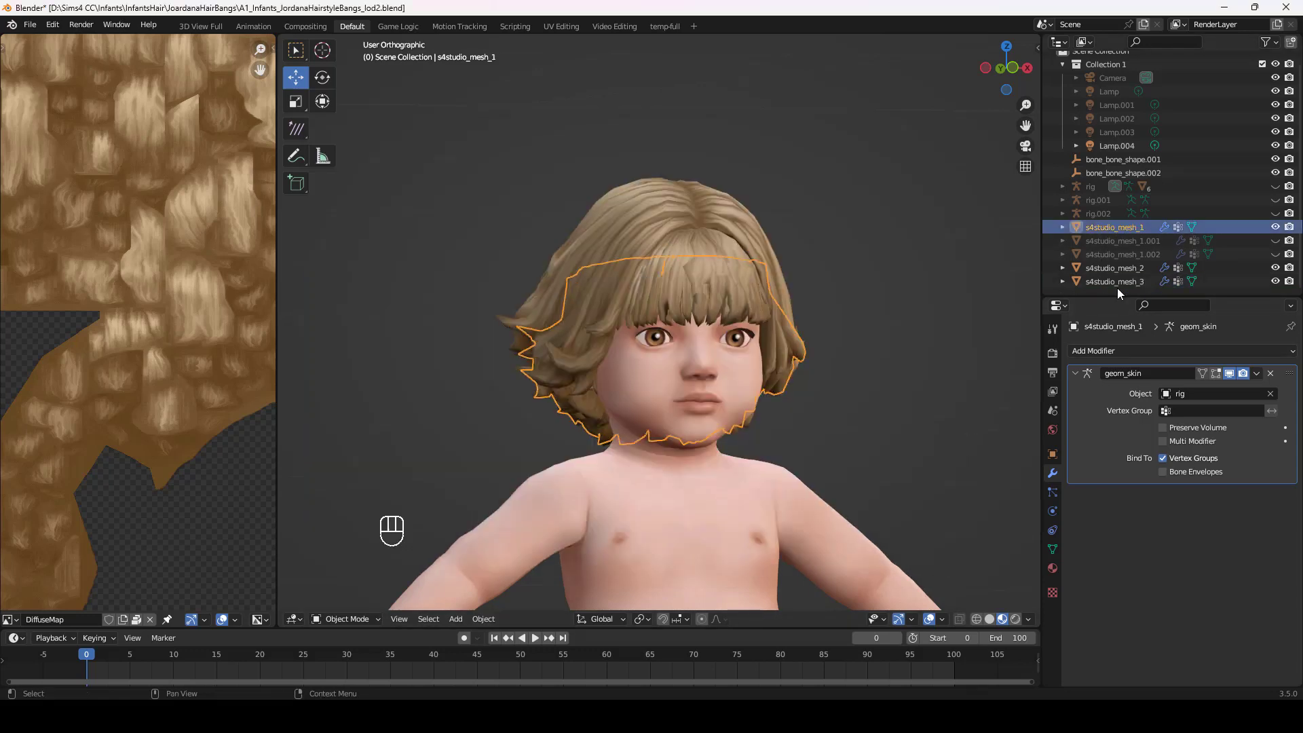
Add 0.5-ratio Decimate modifiers to the first and second hair meshes in the lod2 file.
left_click_drag(1123, 360, 1053, 447)
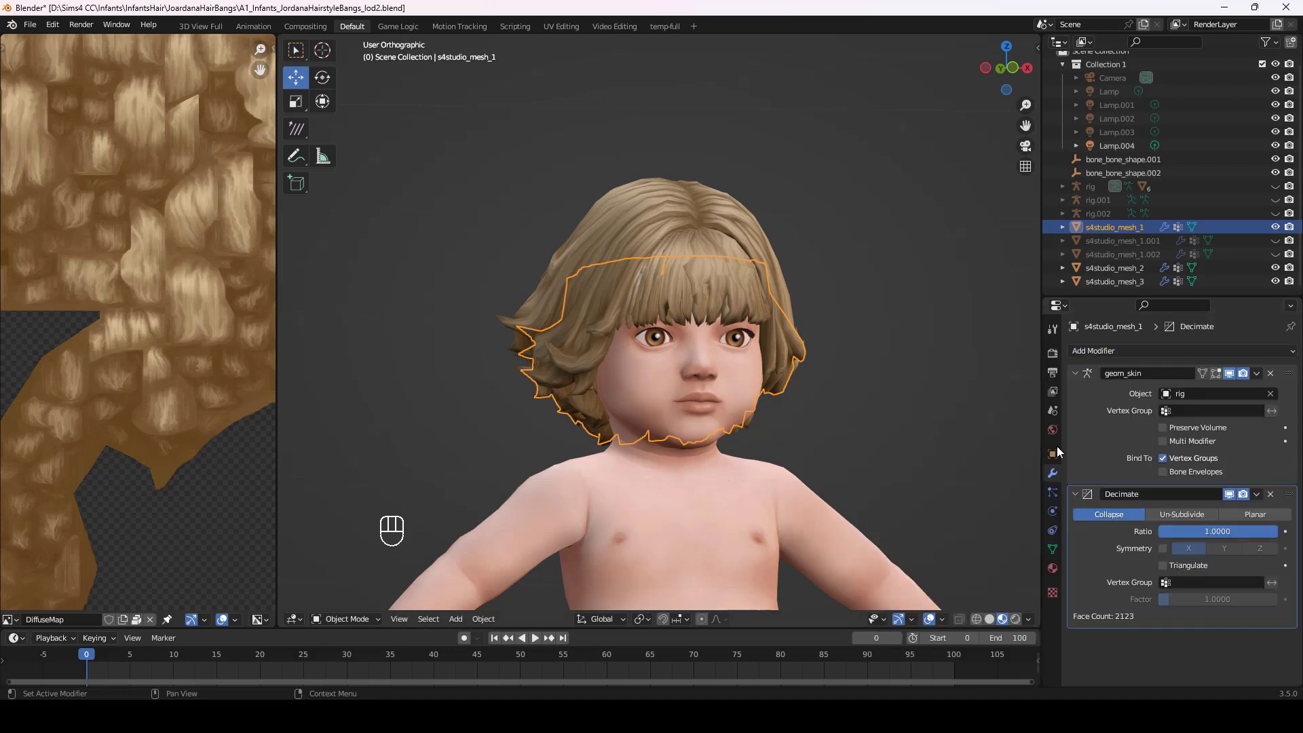
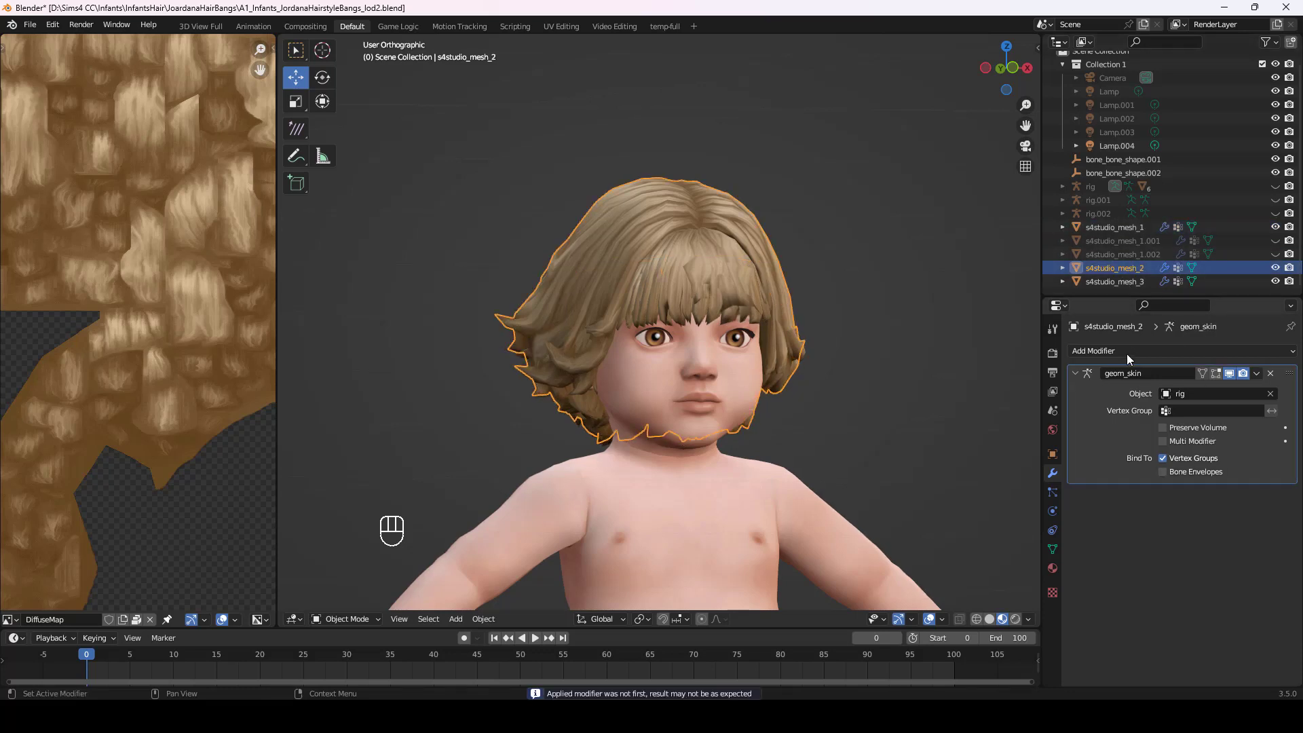
left_click_drag(1131, 352, 1052, 449)
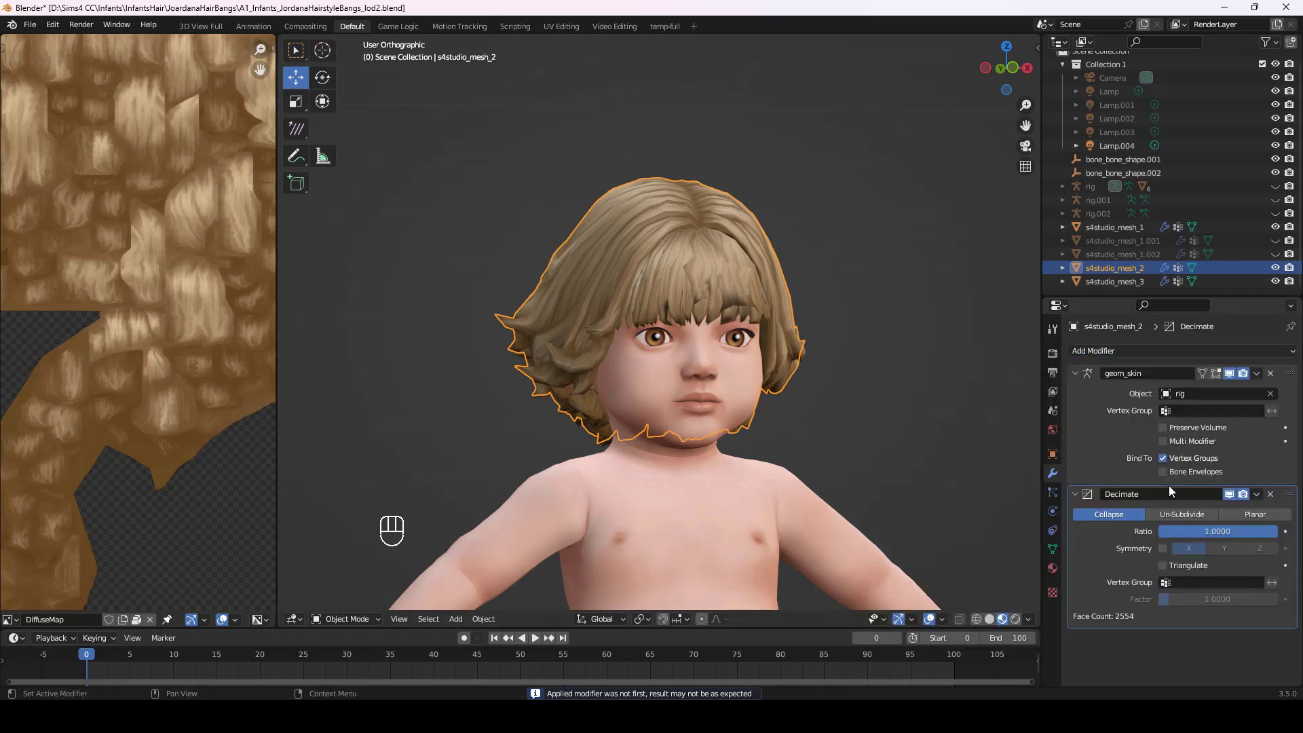